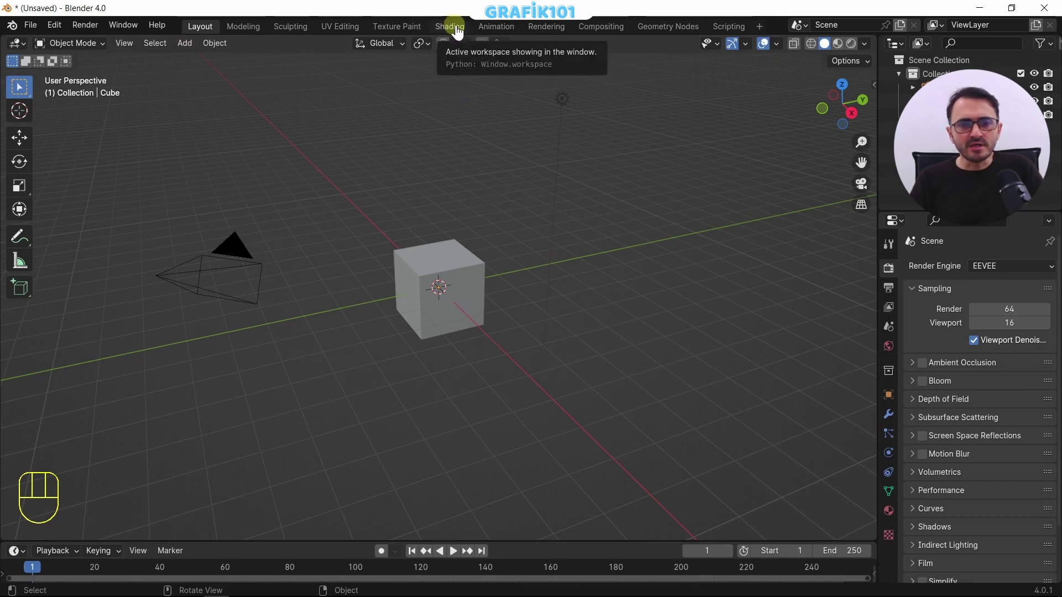
# Step: Delete the default cube and view the scene from directly above
pyautogui.press('x')
pyautogui.press('shift+a')
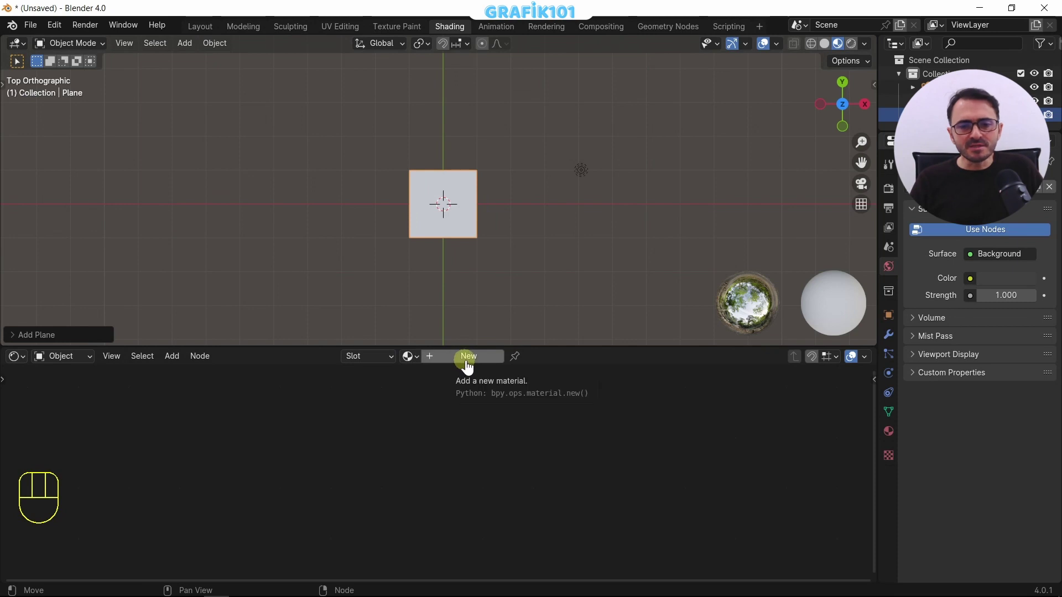
# Step: Delete the Image Texture node from the new material
pyautogui.click(471, 368)
pyautogui.middleClick(471, 368)
pyautogui.click(448, 407)
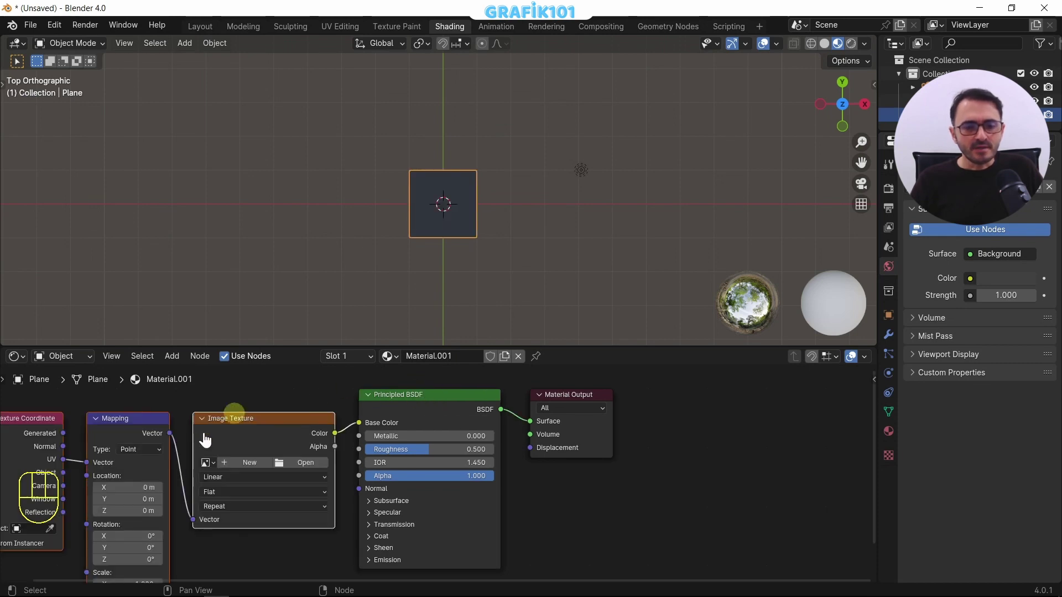
pyautogui.middleClick(282, 500)
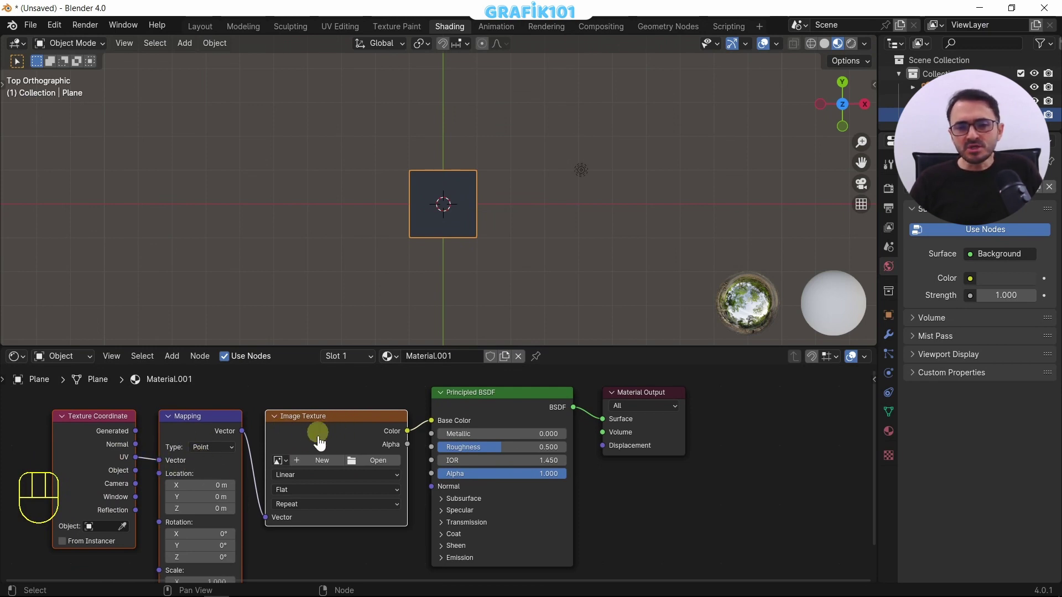
pyautogui.click(346, 435)
pyautogui.press('Delete')
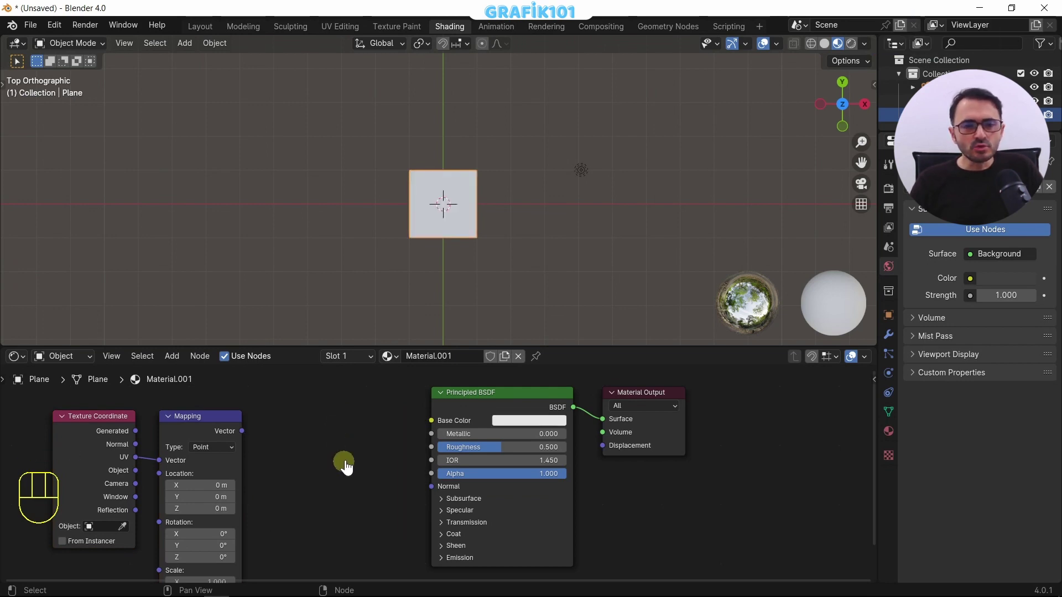
# Step: Select the Principled BSDF node ready for removal
pyautogui.moveTo(61, 36); pyautogui.dragTo(392, 63)
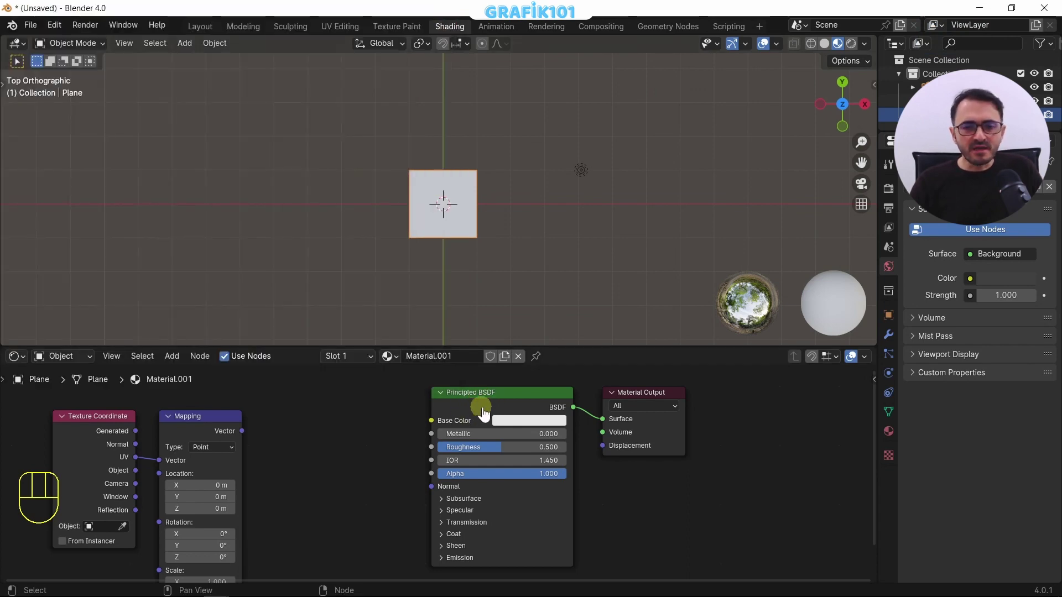
pyautogui.click(485, 410)
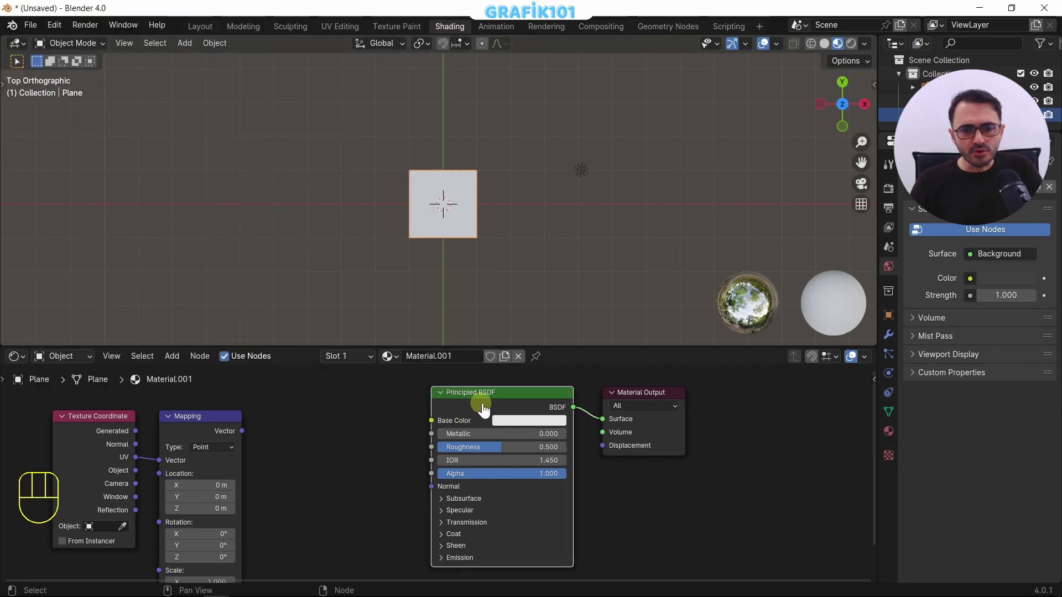
# Step: Delete the Principled BSDF and add a Noise Texture node
pyautogui.press('Delete')
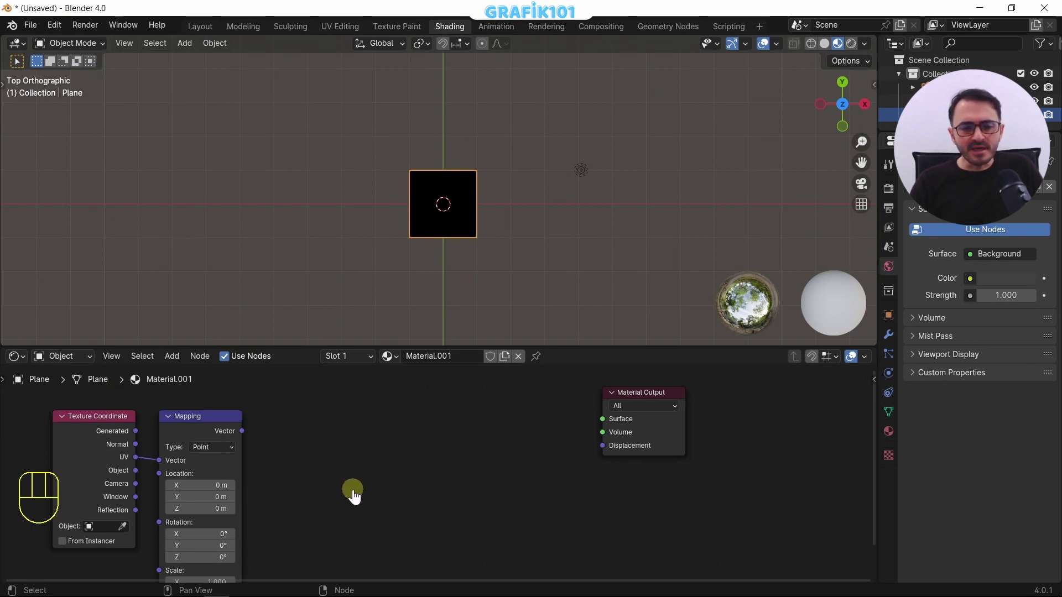
pyautogui.press('shift+a')
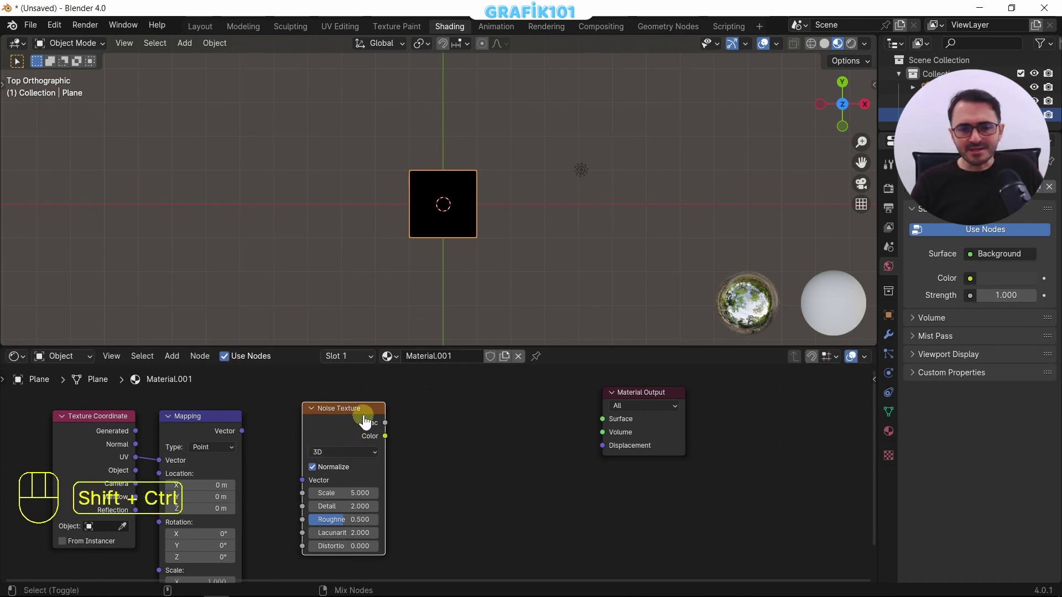
# Step: Feed the Noise Texture Color output into the Material Output Surface
pyautogui.click(359, 418)
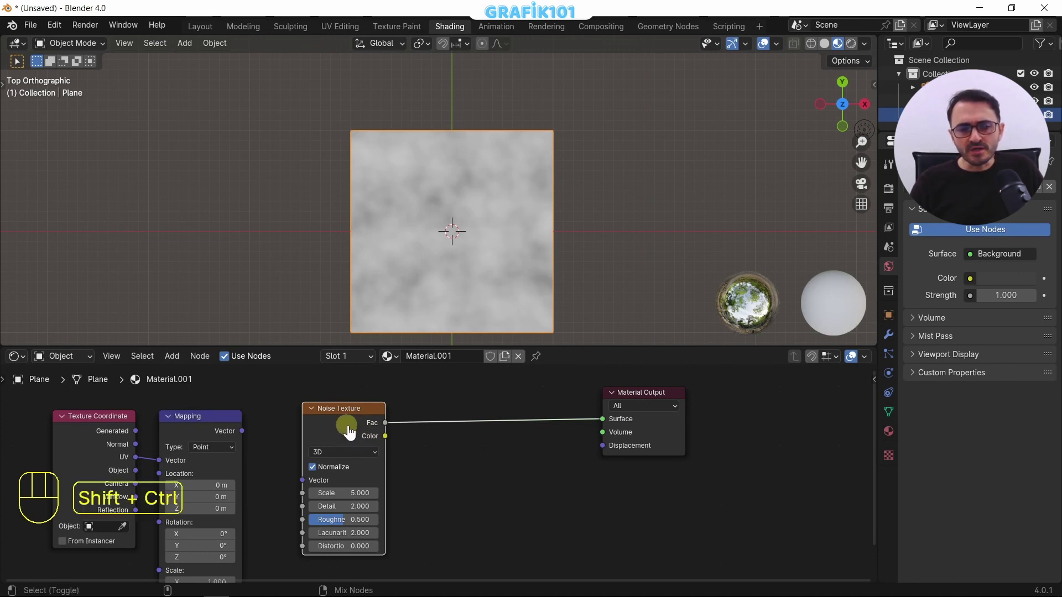
pyautogui.click(353, 430)
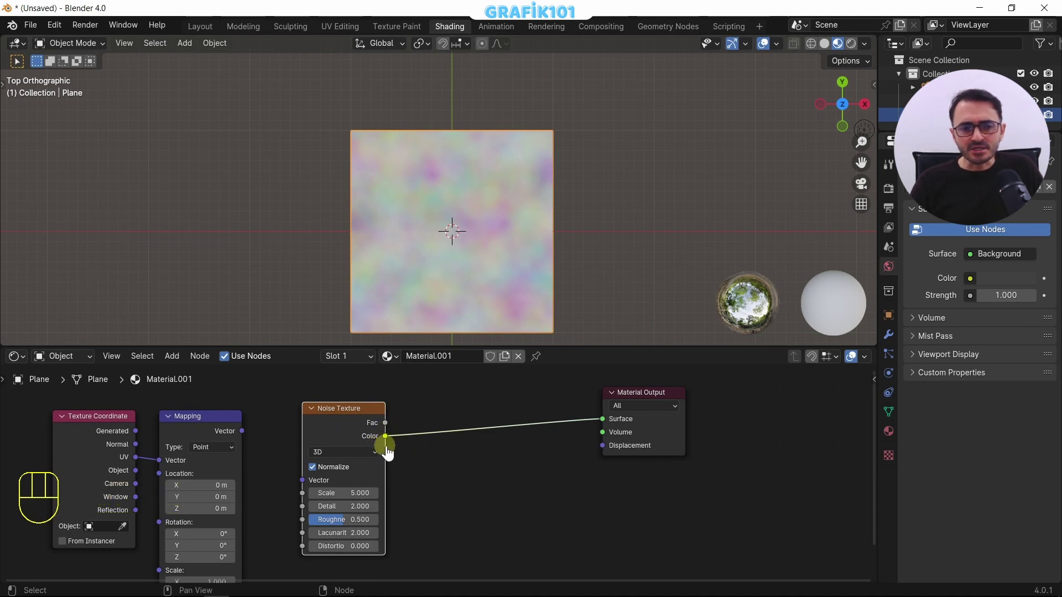
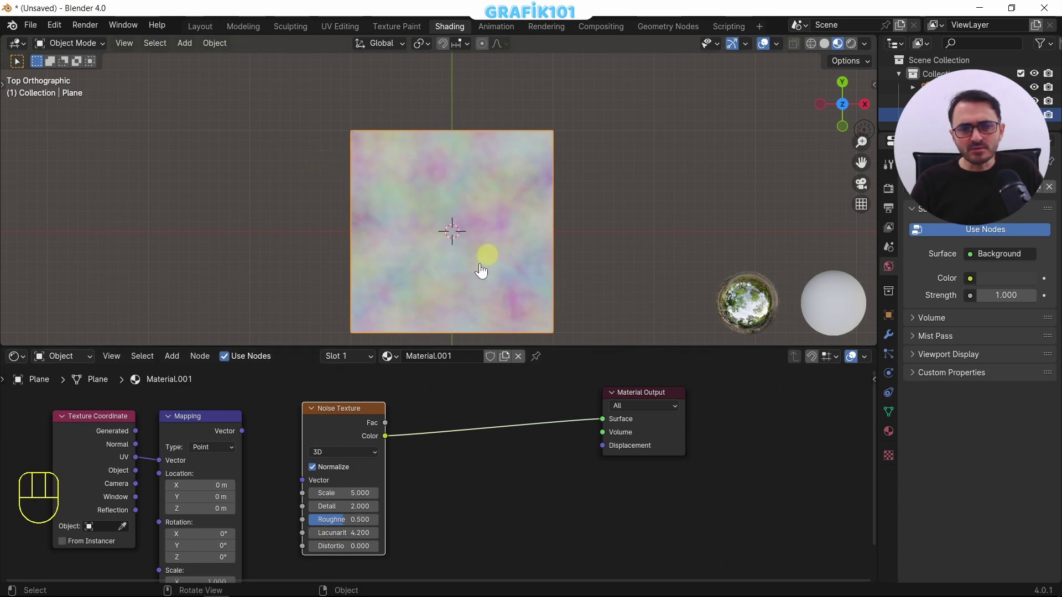
# Step: Undo the Lacunarity change back to 2 and add mapping input to the noise Vector socket
pyautogui.press('ctrl+z')
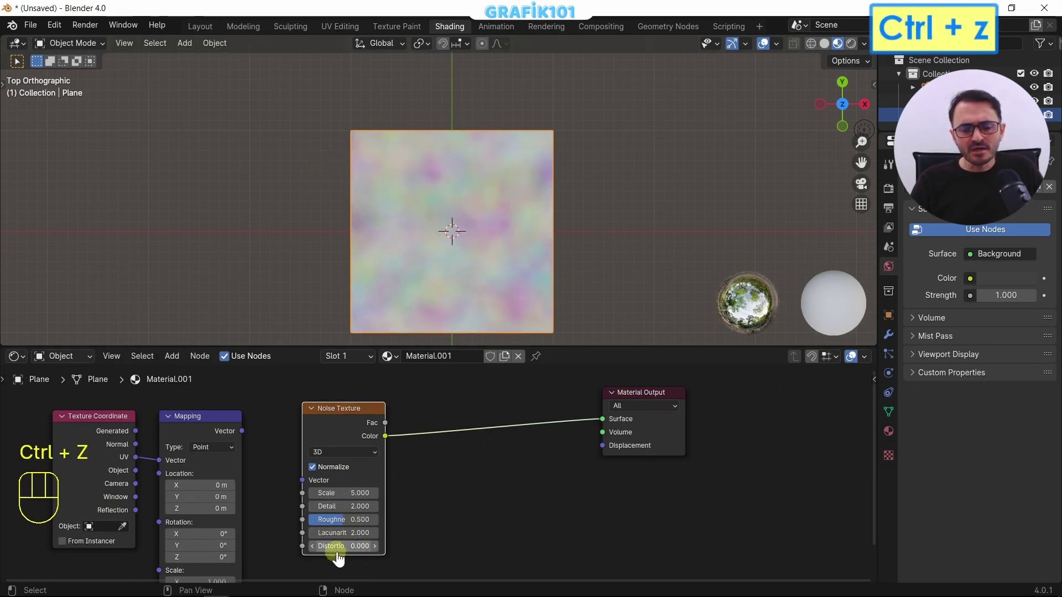
pyautogui.click(388, 536)
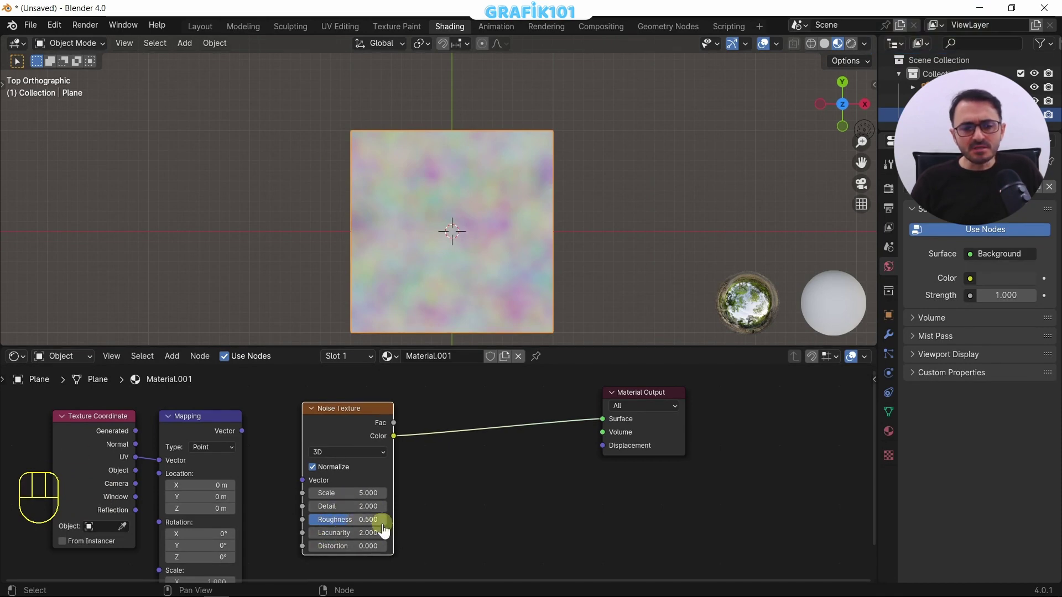
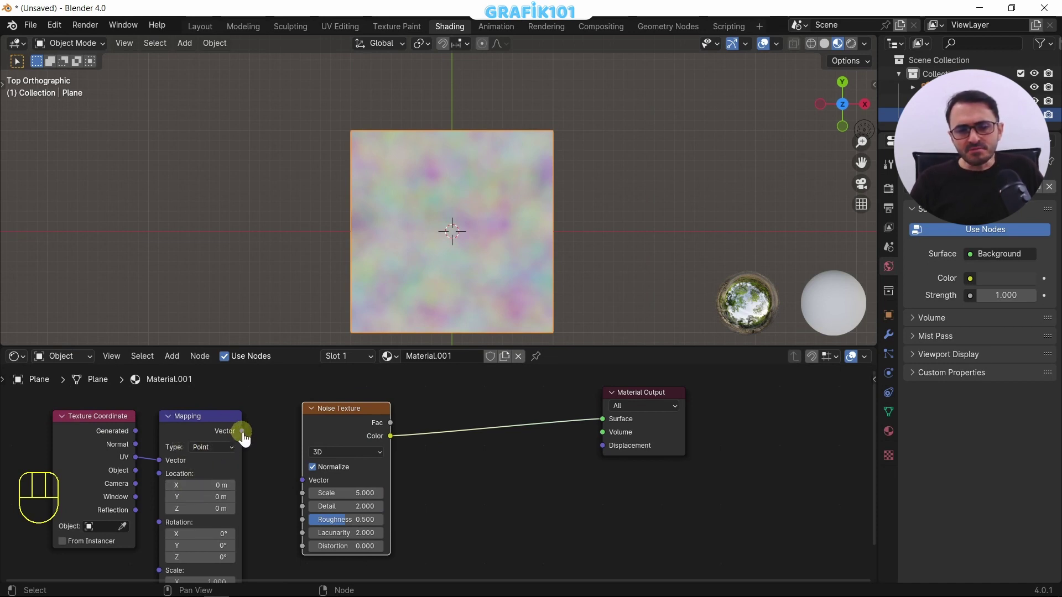
pyautogui.click(248, 440)
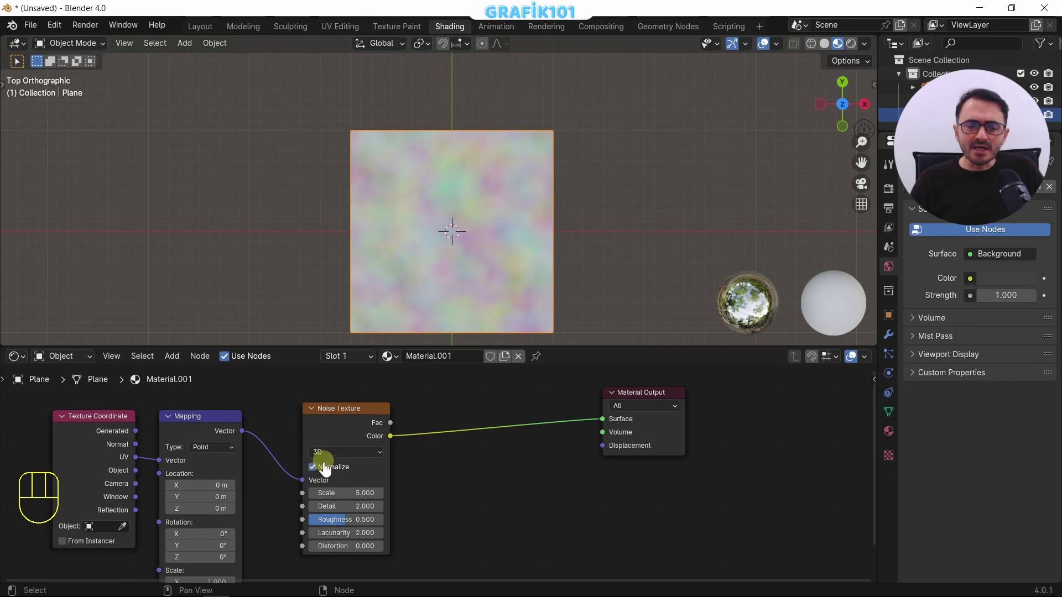
# Step: Mute and unmute the Noise Texture to compare the plane with it on and off
pyautogui.middleClick(260, 553)
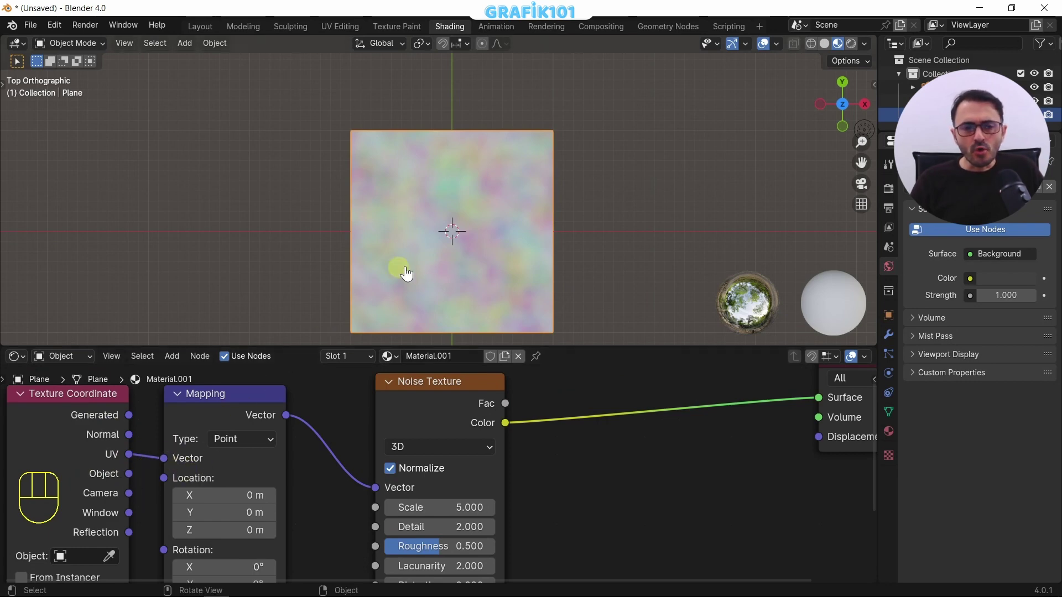
pyautogui.moveTo(133, 483); pyautogui.dragTo(194, 469)
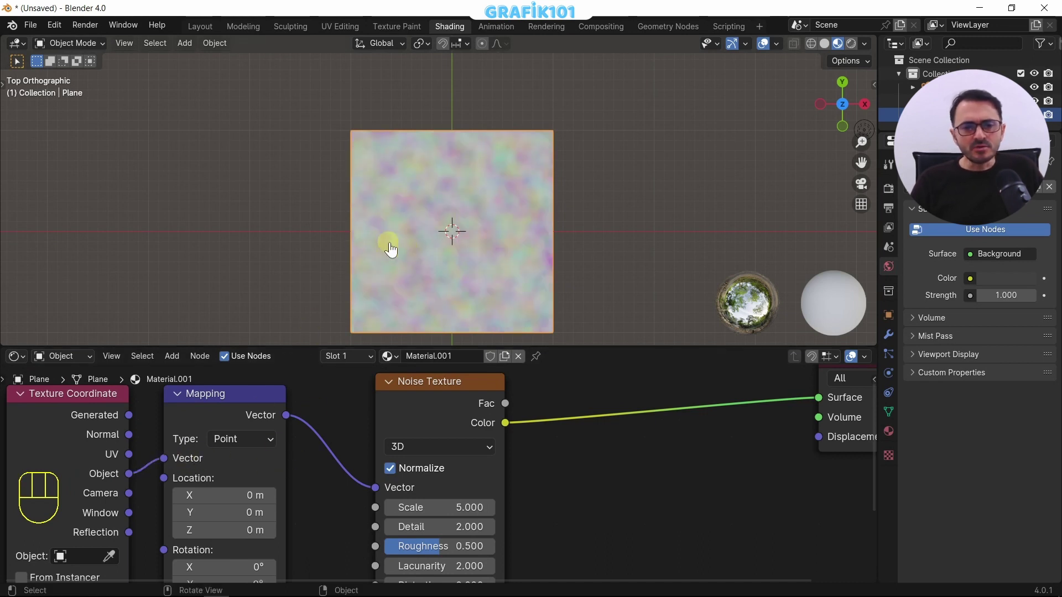
pyautogui.middleClick(307, 548)
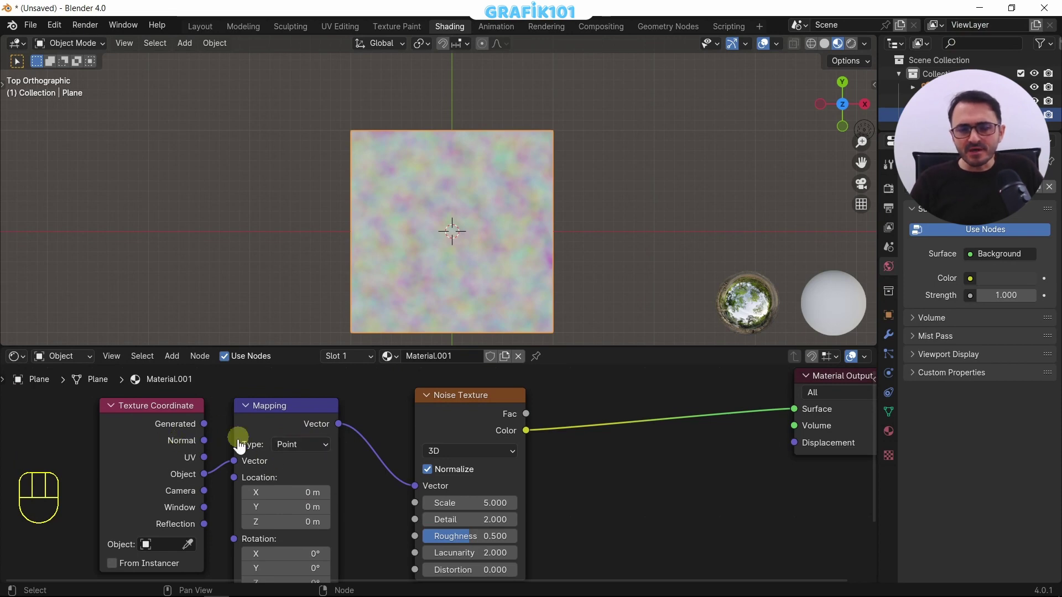
pyautogui.click(154, 427)
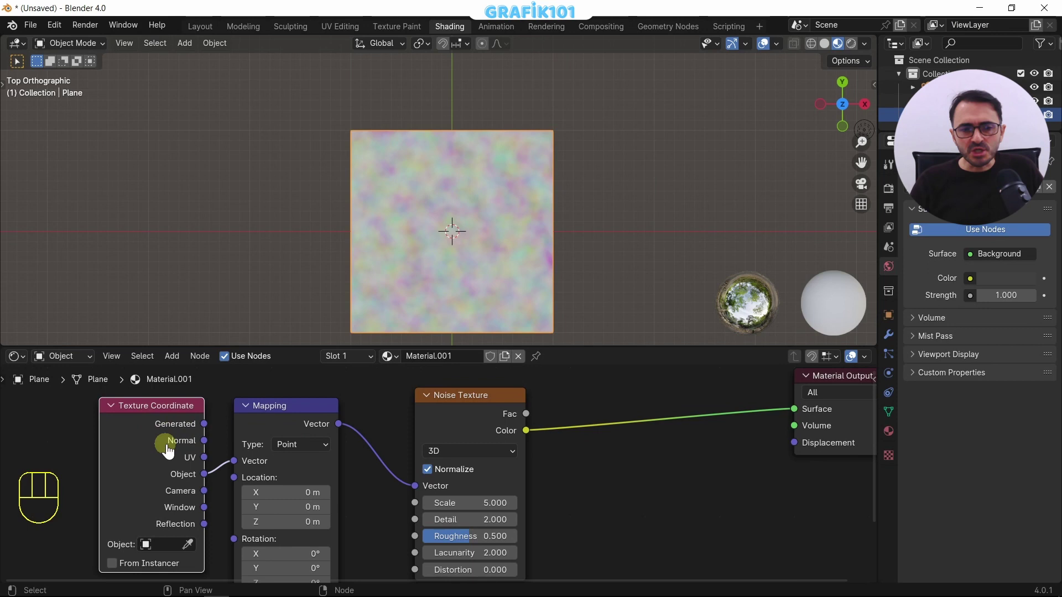
pyautogui.press('m')
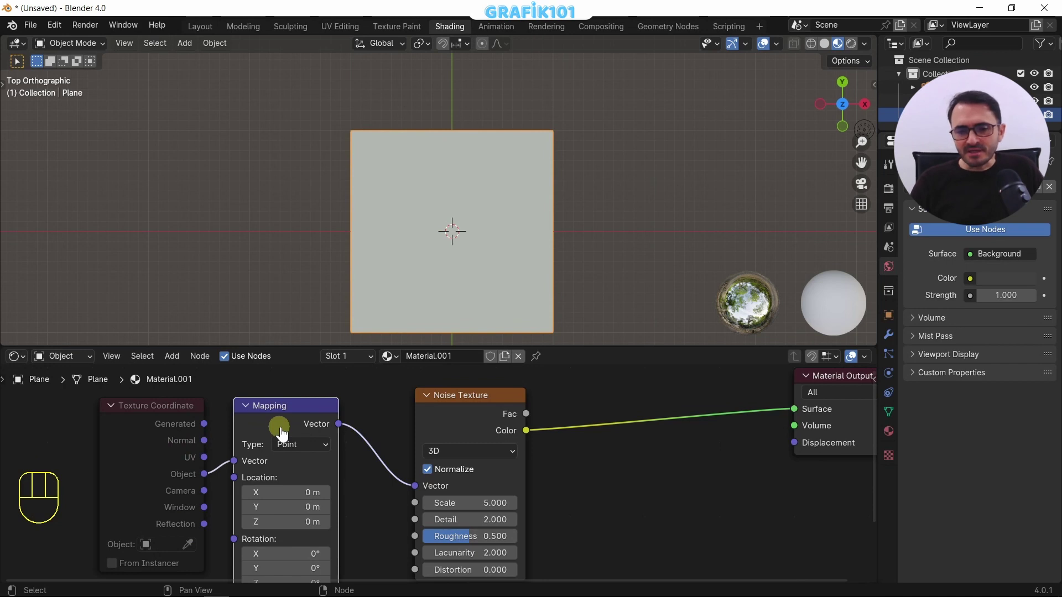
pyautogui.press('m')
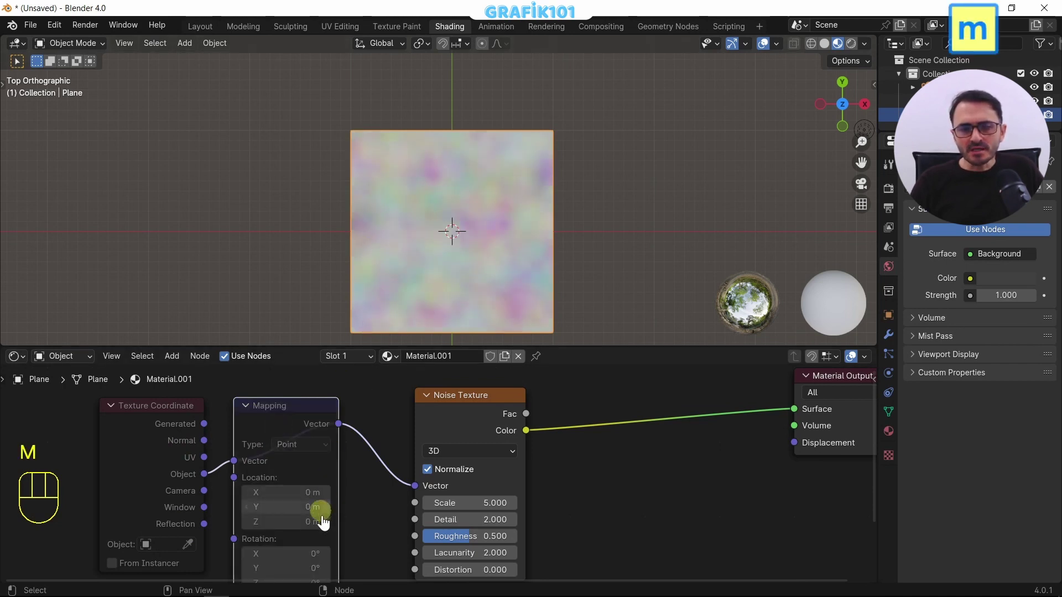
# Step: Mute and unmute the mapping node feeding the noise to compare the patterns
pyautogui.middleClick(329, 534)
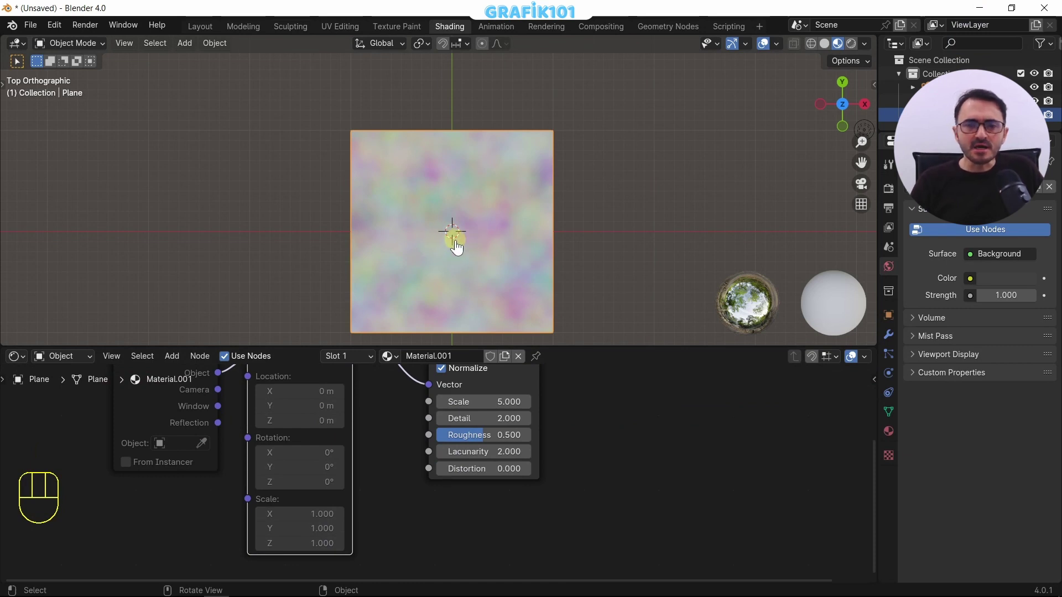
pyautogui.middleClick(338, 459)
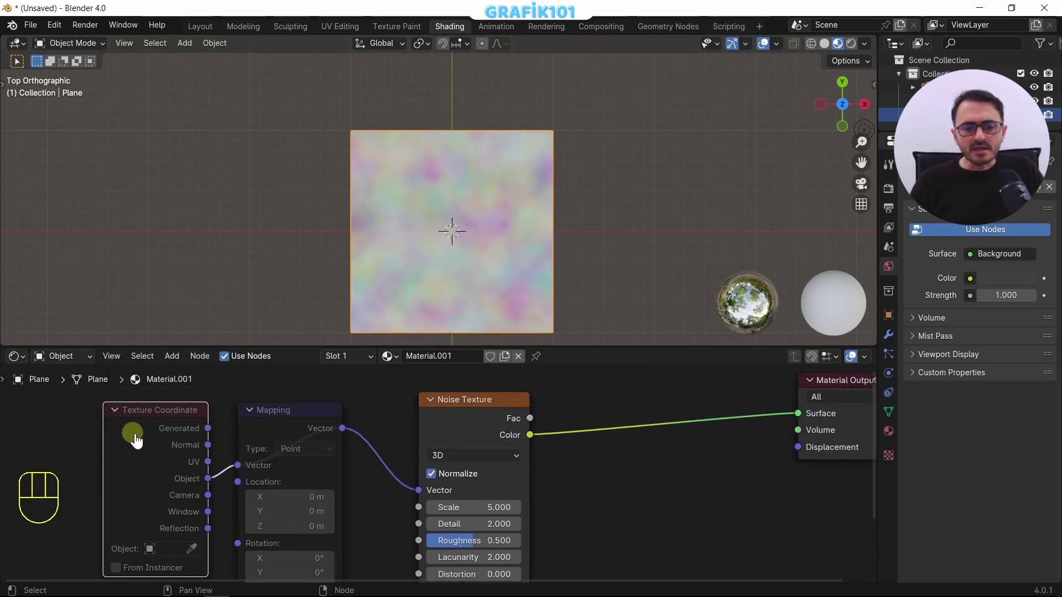
pyautogui.press('m')
pyautogui.click(303, 426)
pyautogui.press('m')
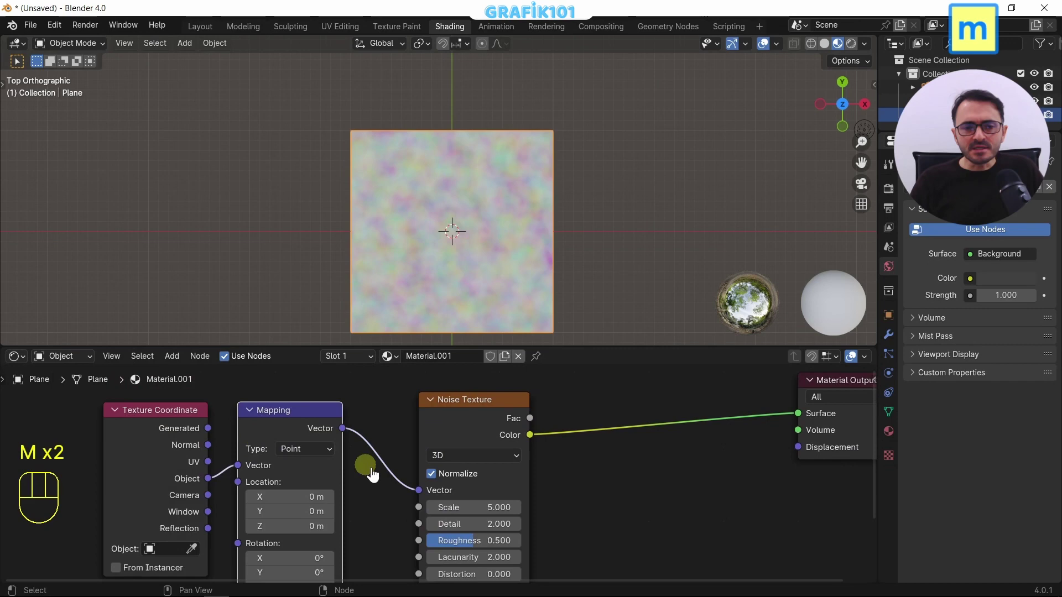
pyautogui.middleClick(380, 503)
pyautogui.middleClick(354, 522)
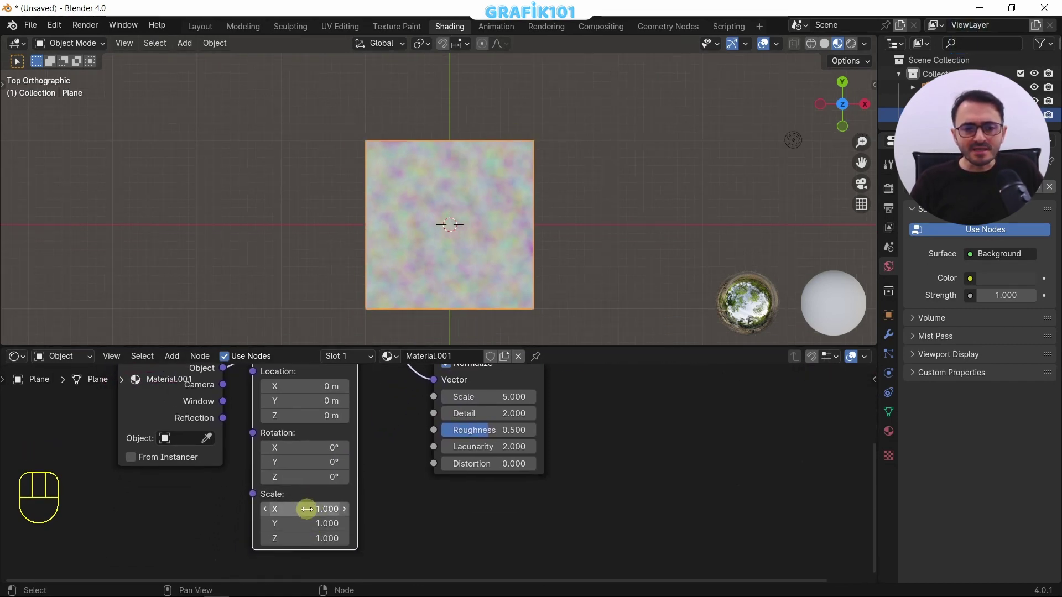
# Step: Try a Mapping scale of 2 on all axes, then return it to 1
pyautogui.moveTo(447, 226); pyautogui.dragTo(346, 514)
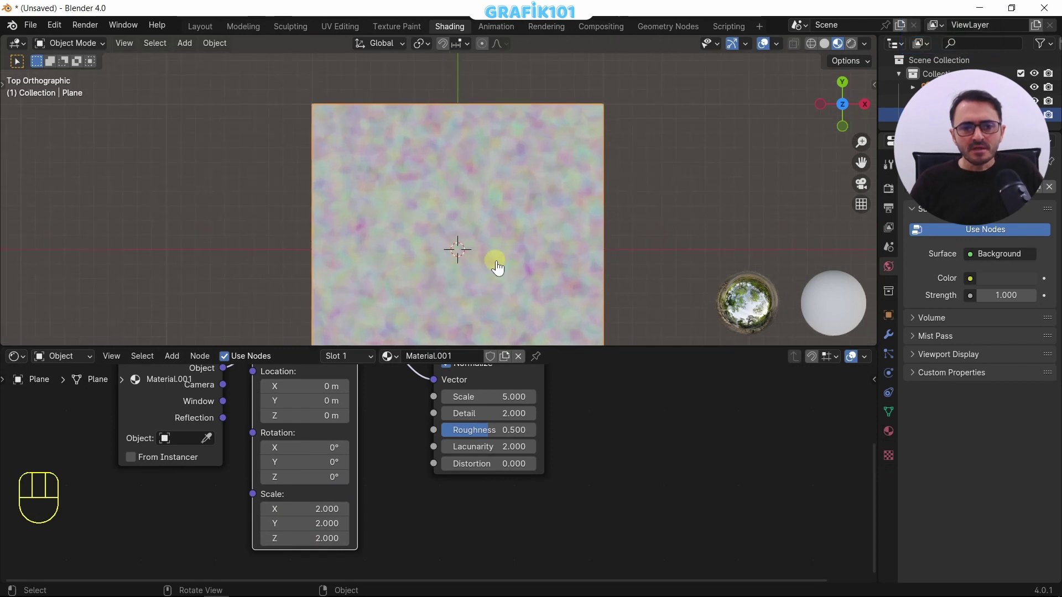
pyautogui.middleClick(517, 243)
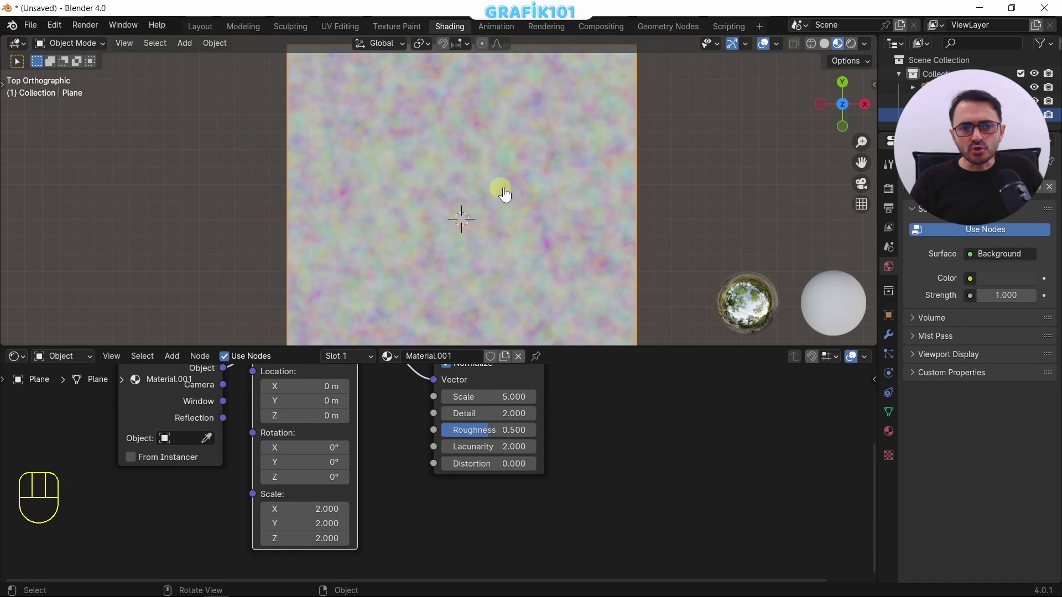
pyautogui.middleClick(521, 212)
pyautogui.click(456, 172)
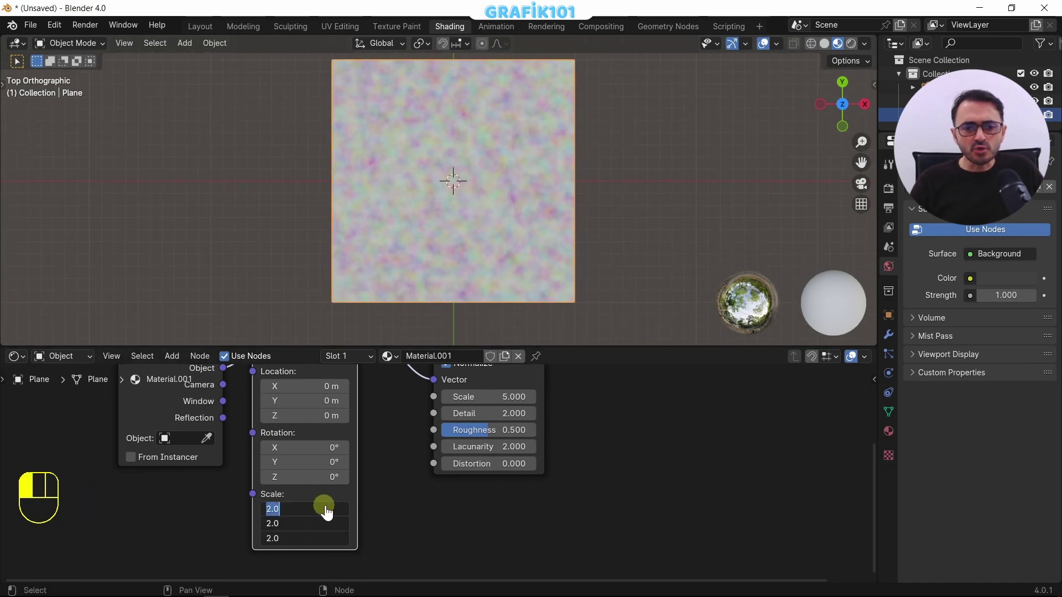
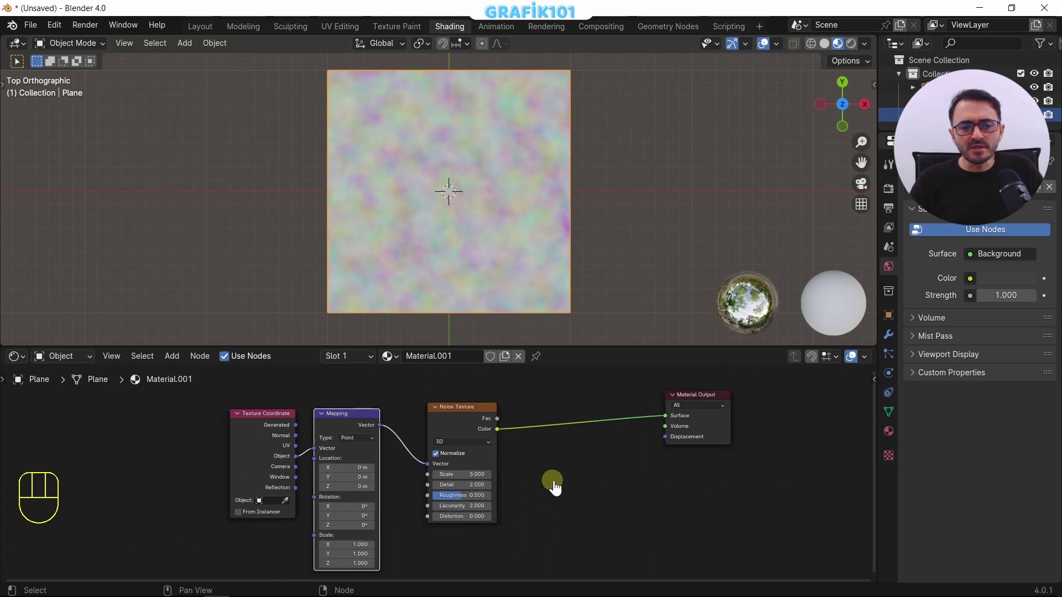
pyautogui.middleClick(548, 502)
pyautogui.middleClick(502, 493)
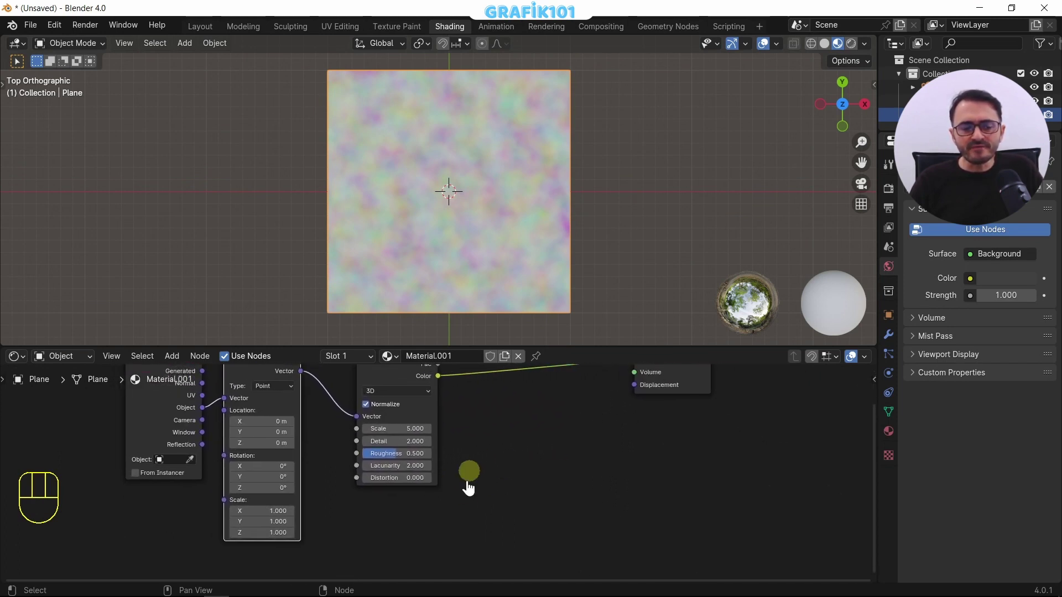
# Step: Add a Wave Texture and preview it directly on the plane as grey stripes
pyautogui.press('shift+a')
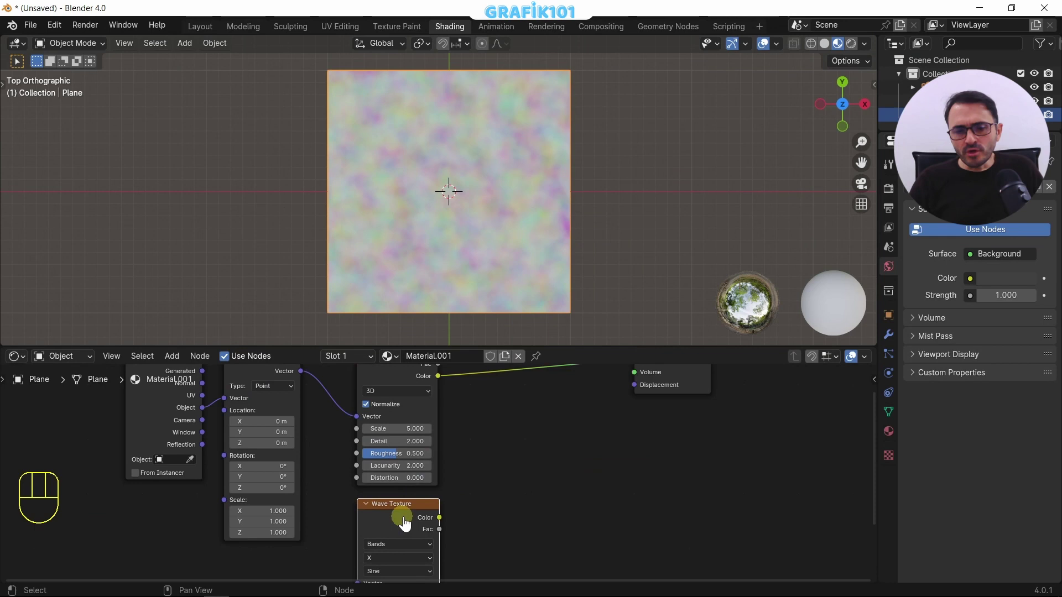
pyautogui.click(397, 520)
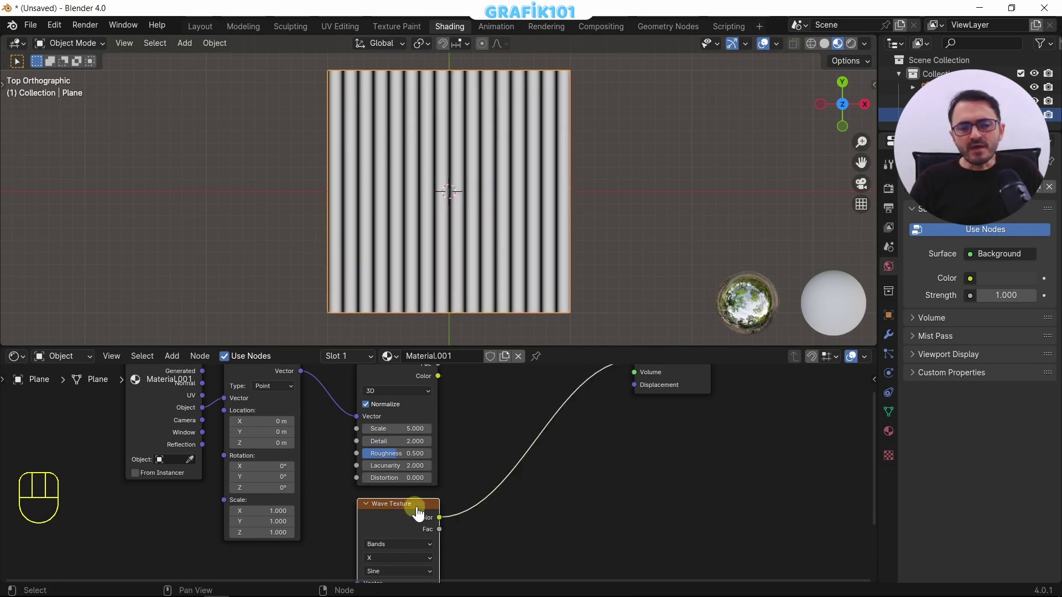
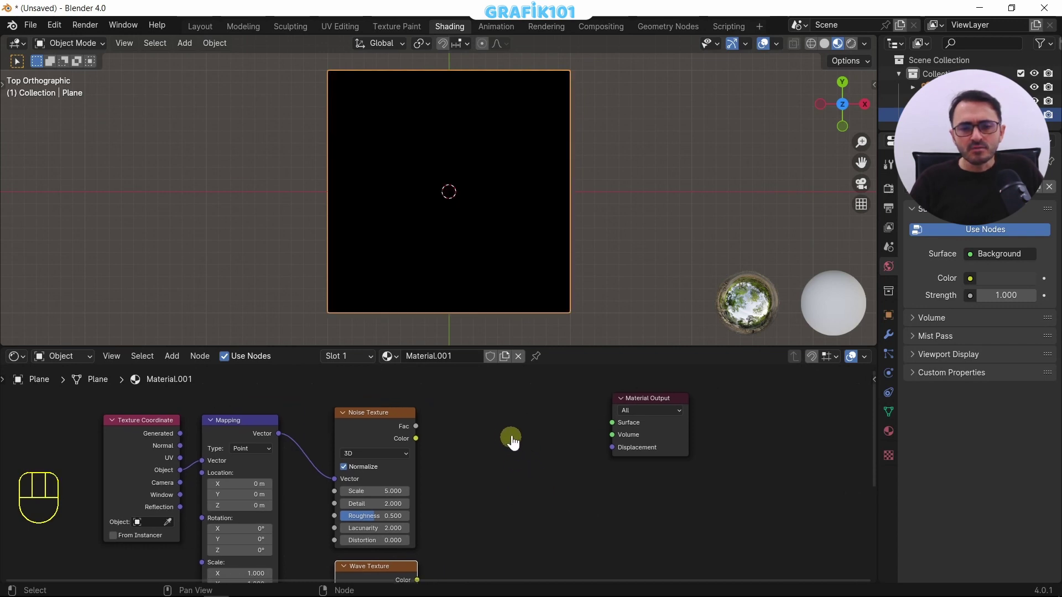
# Step: Add a Mix Color node with Noise Color in input A and Wave Color in input B
pyautogui.press('shift+a')
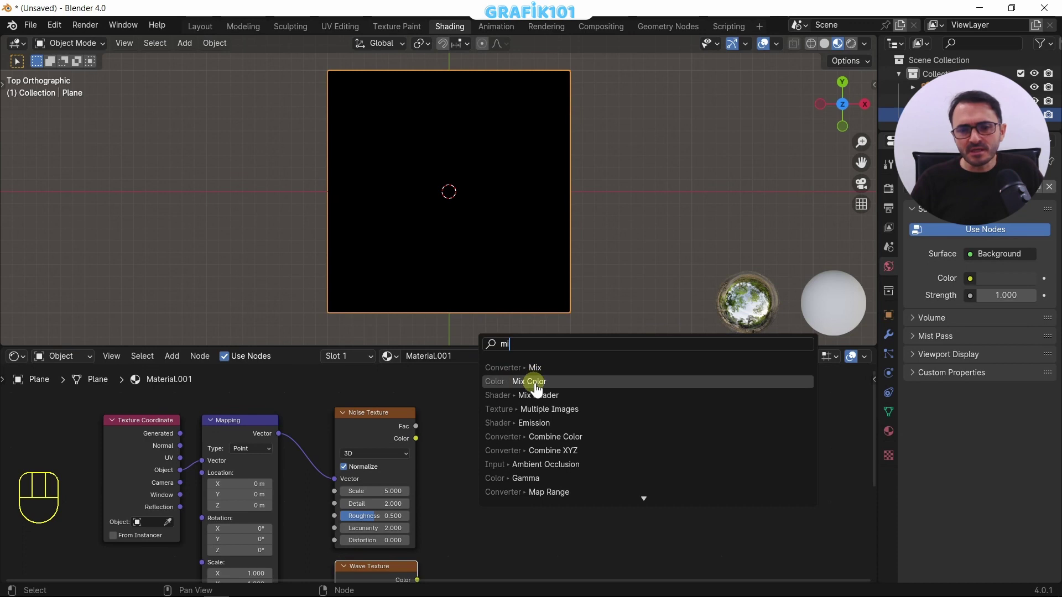
pyautogui.middleClick(541, 500)
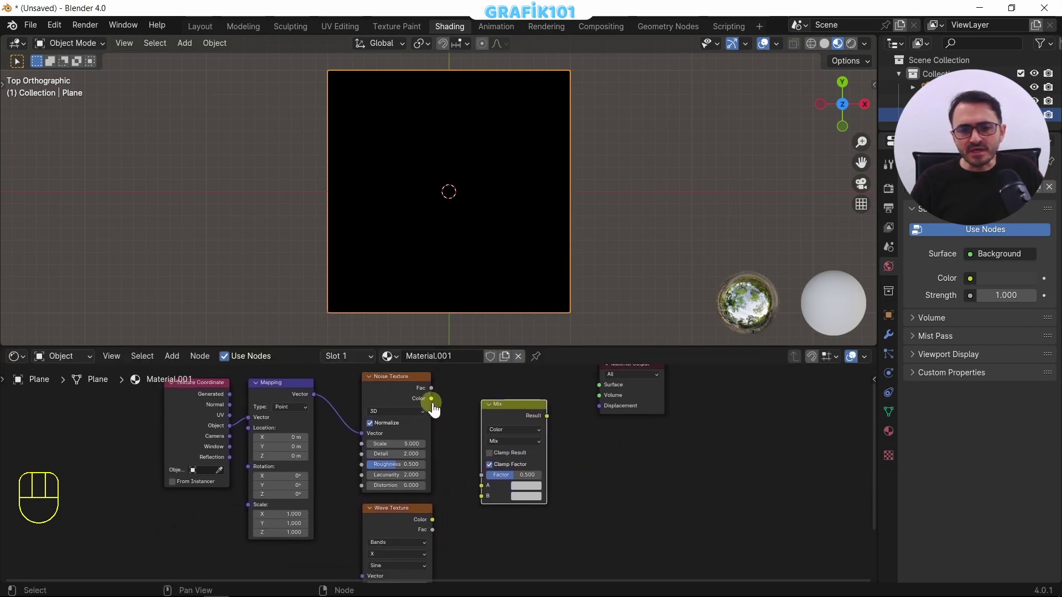
pyautogui.moveTo(435, 405); pyautogui.dragTo(476, 497)
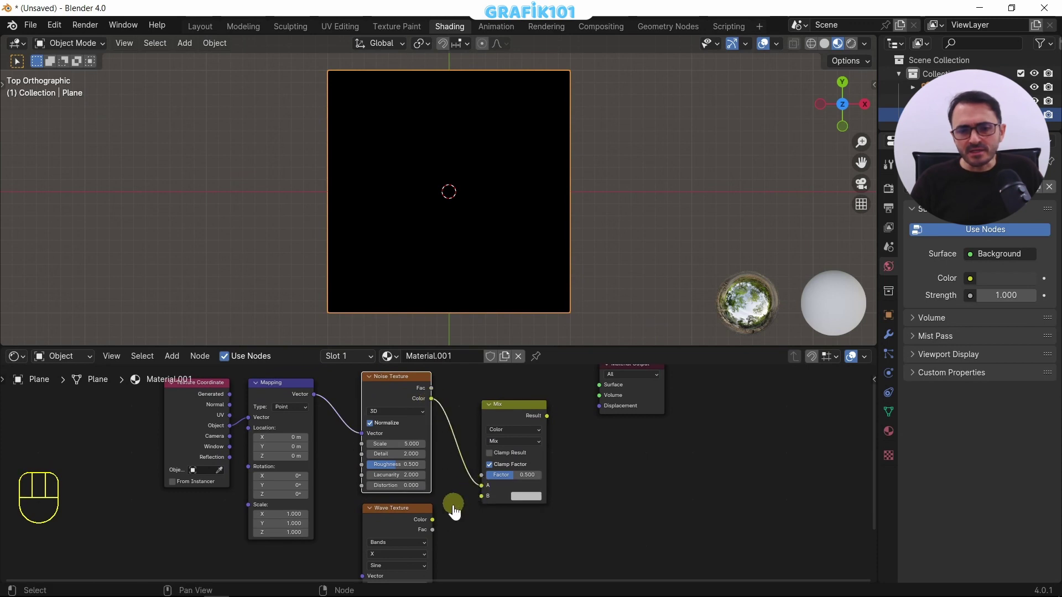
pyautogui.middleClick(451, 535)
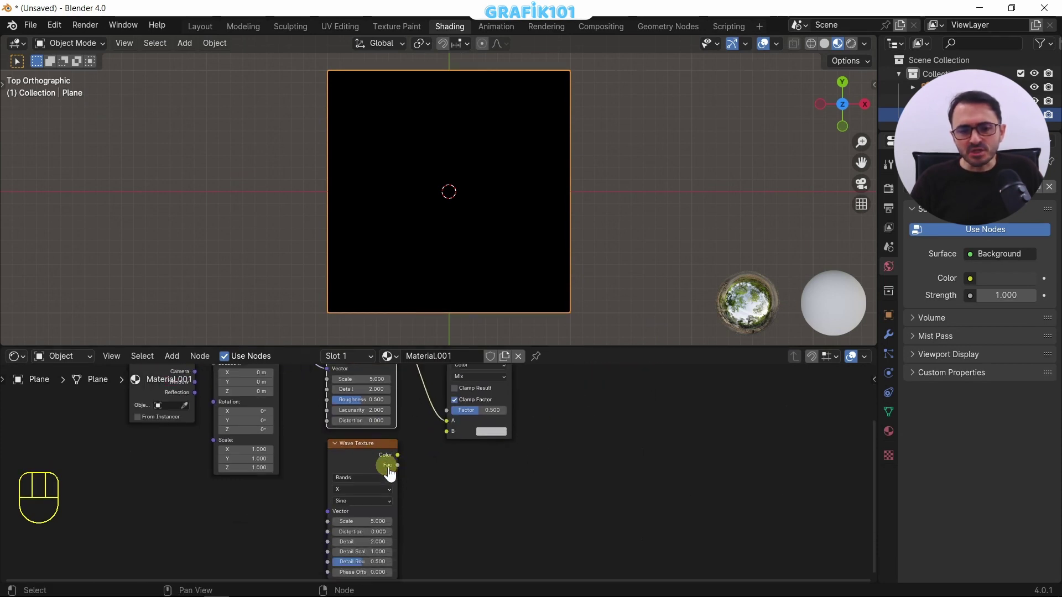
pyautogui.moveTo(403, 463); pyautogui.dragTo(501, 448)
pyautogui.moveTo(565, 435); pyautogui.dragTo(555, 517)
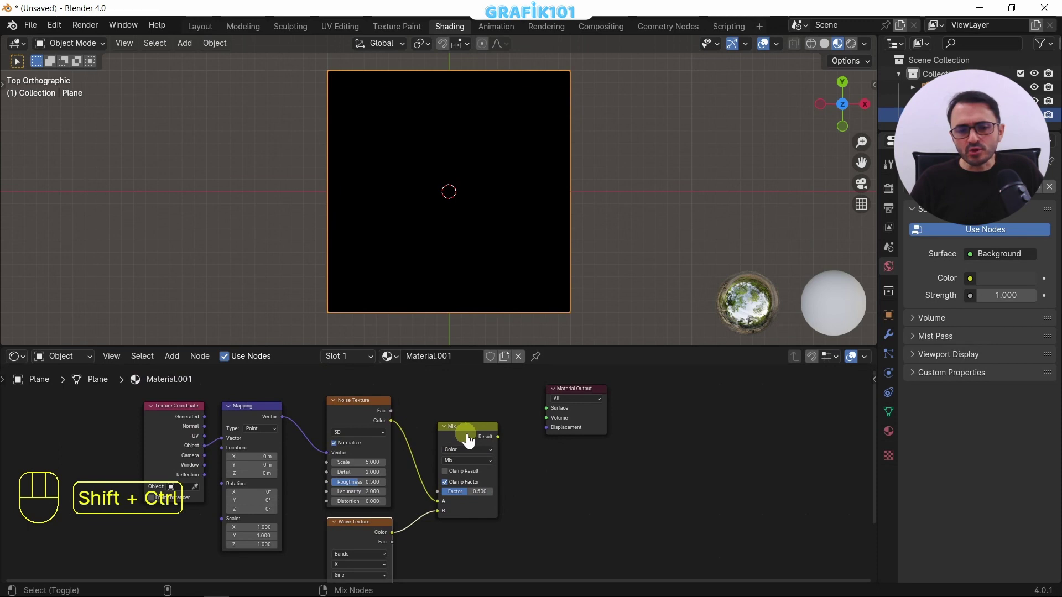
# Step: Send the Mix result to Surface and try Factor 1, showing only stripes
pyautogui.click(472, 441)
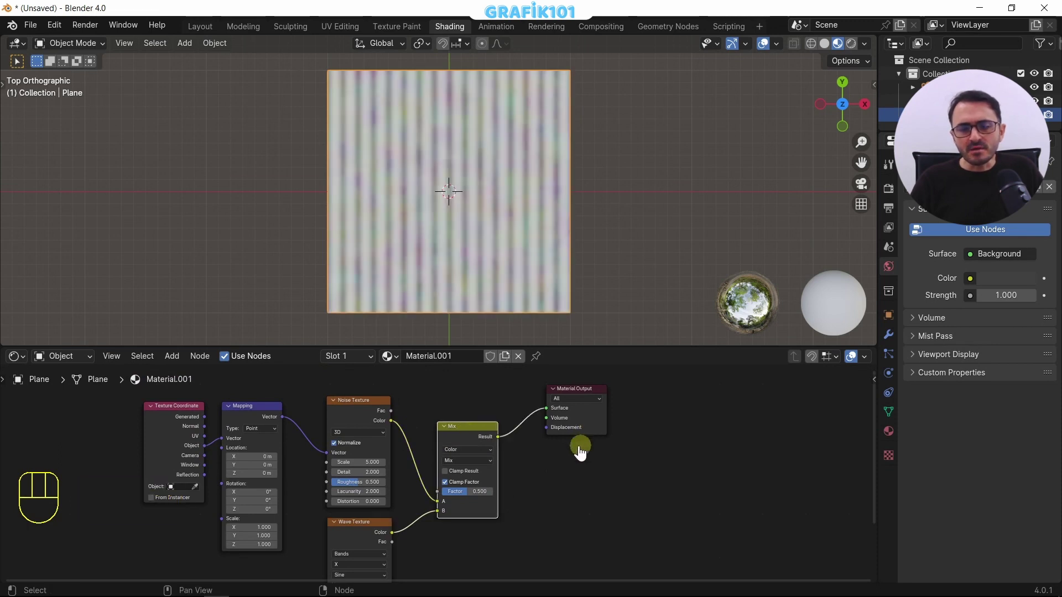
pyautogui.middleClick(569, 451)
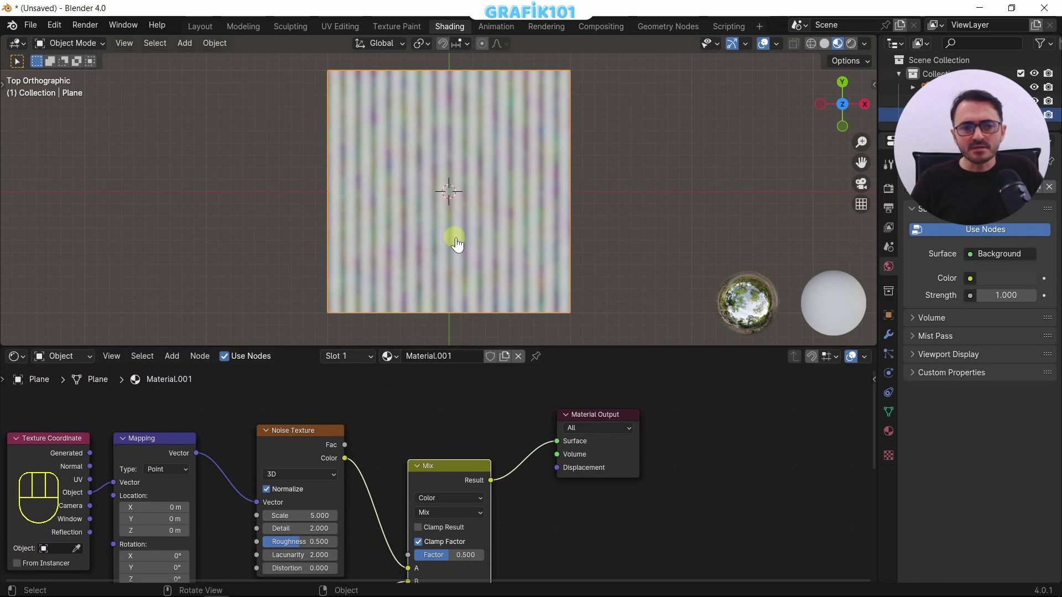
pyautogui.middleClick(504, 568)
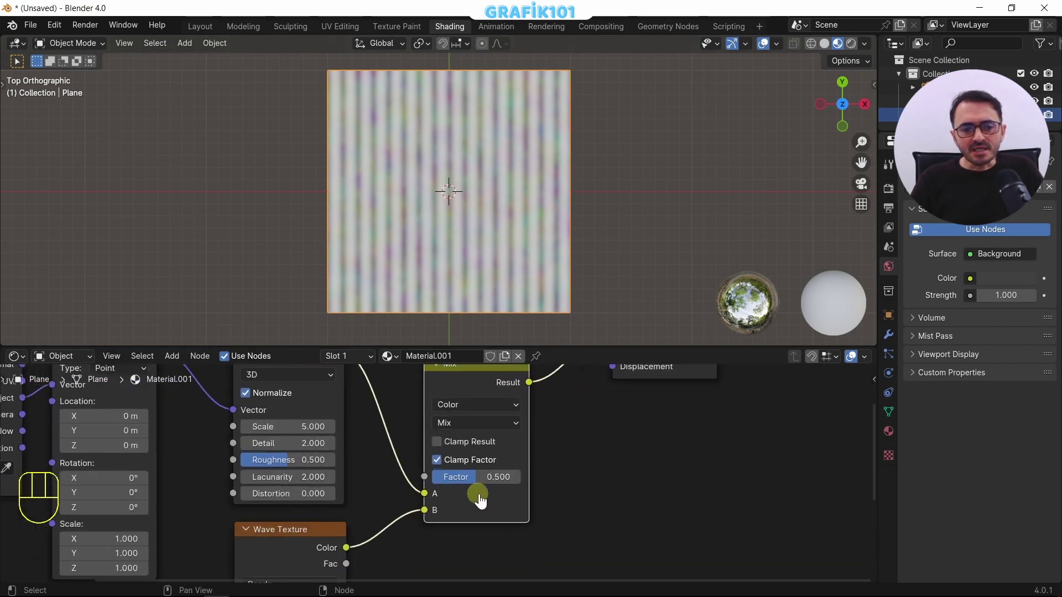
pyautogui.scroll(-3)
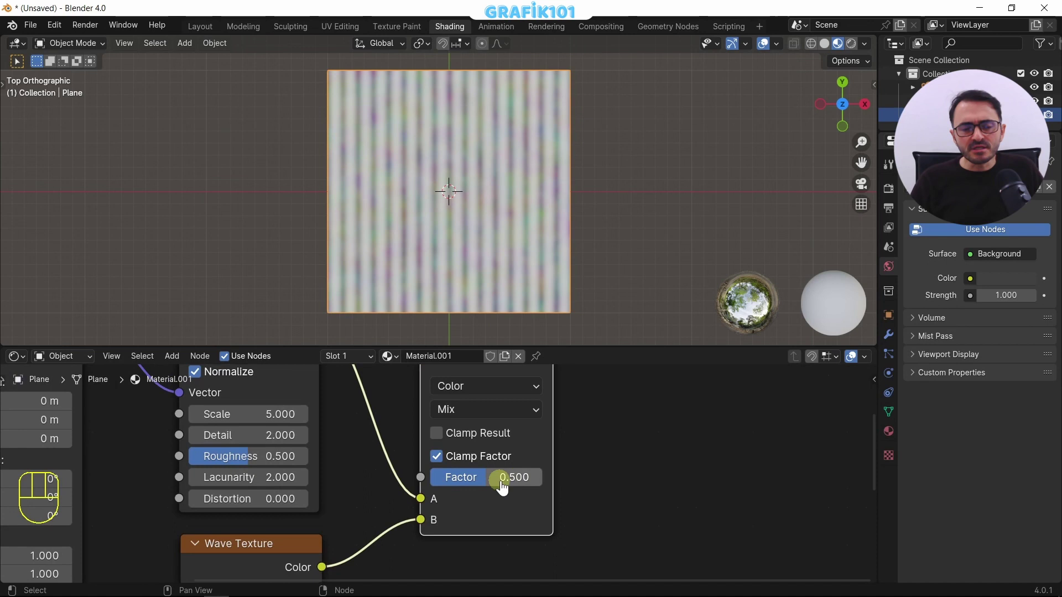
pyautogui.click(479, 487)
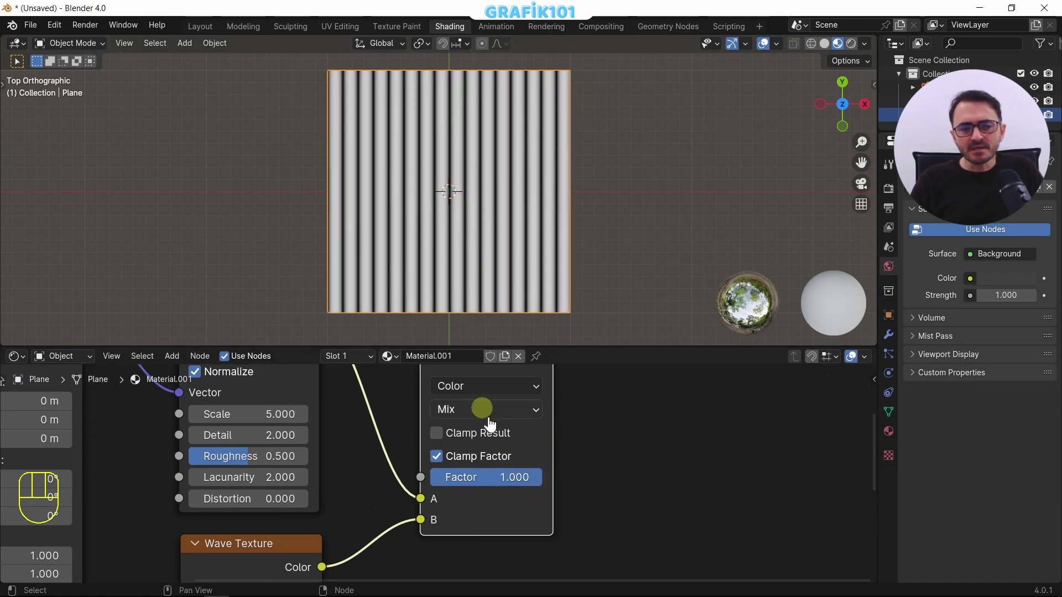
# Step: Try Factor 0 showing only noise, then restore the mix factor to 0.500
pyautogui.middleClick(345, 550)
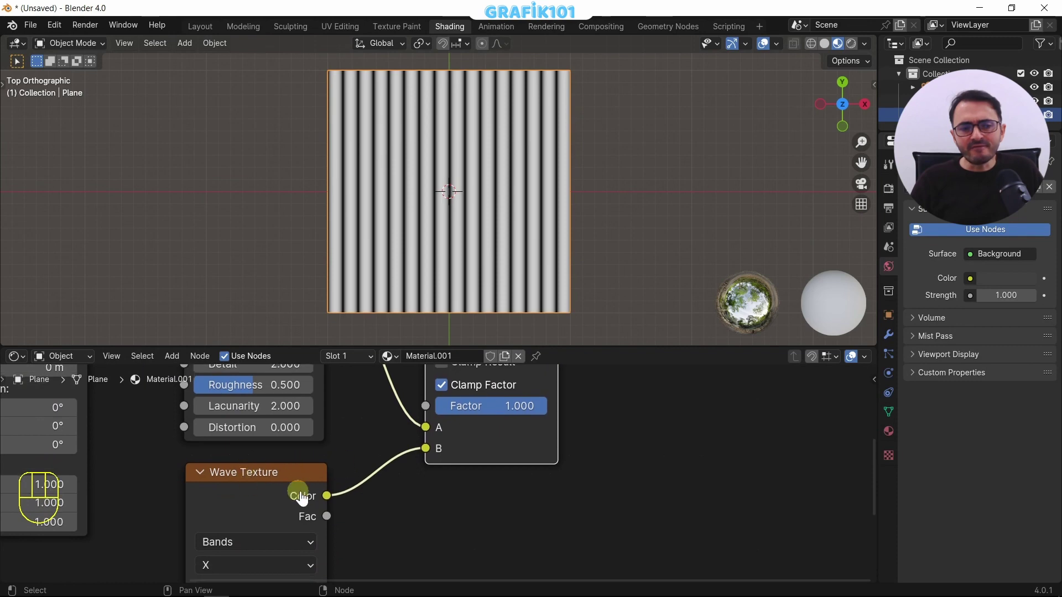
pyautogui.middleClick(517, 422)
pyautogui.moveTo(540, 509); pyautogui.dragTo(444, 501)
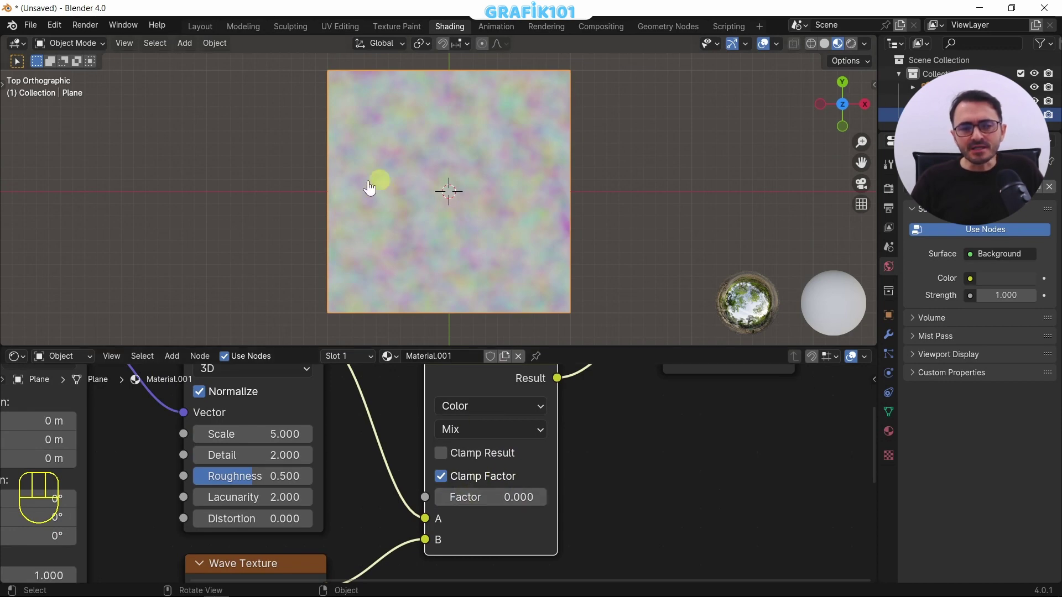
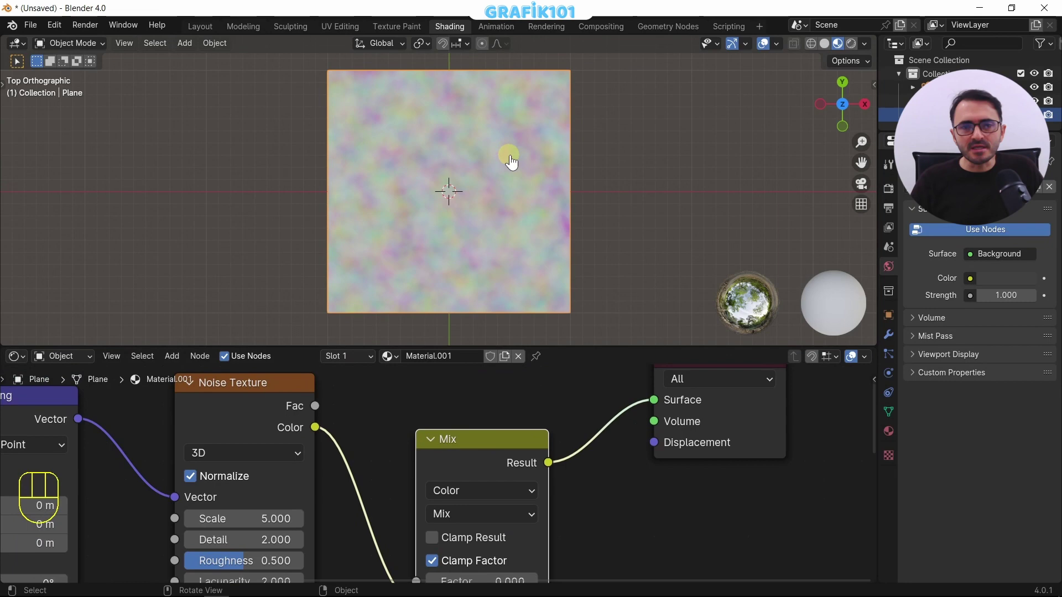
pyautogui.middleClick(521, 550)
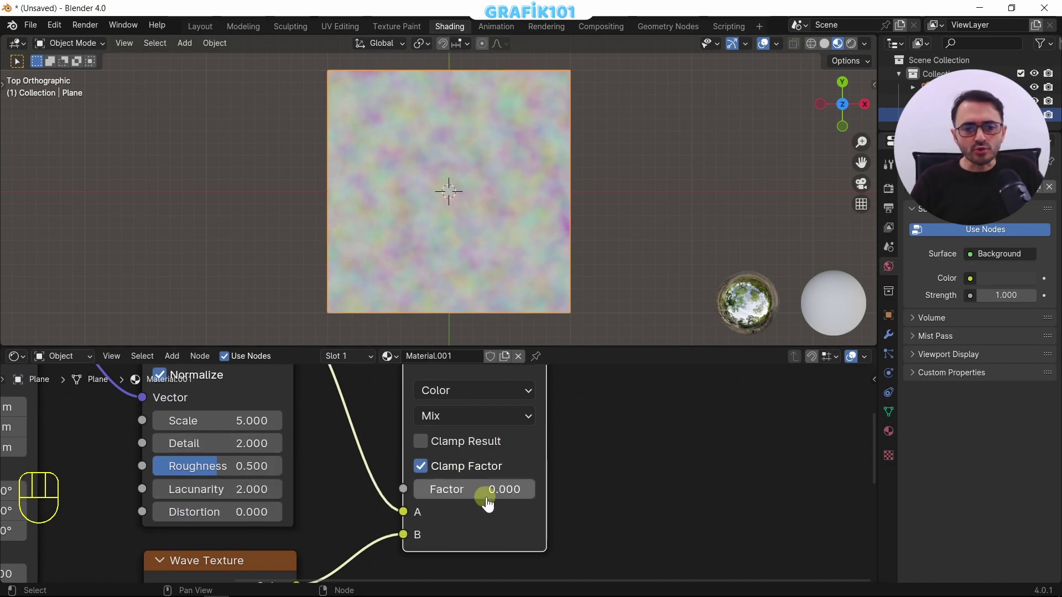
pyautogui.click(490, 498)
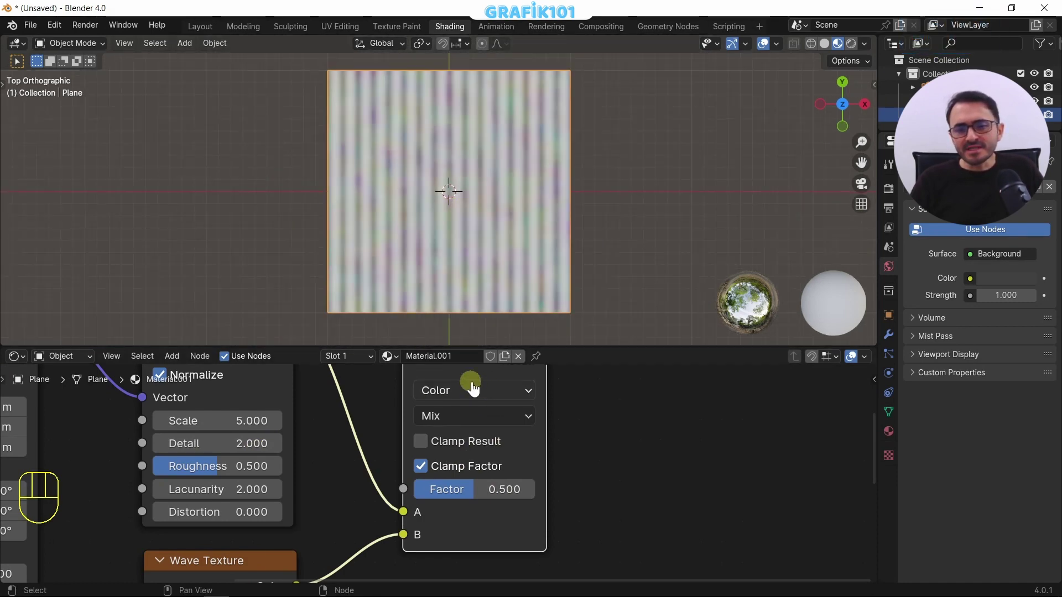
pyautogui.moveTo(472, 399); pyautogui.dragTo(460, 499)
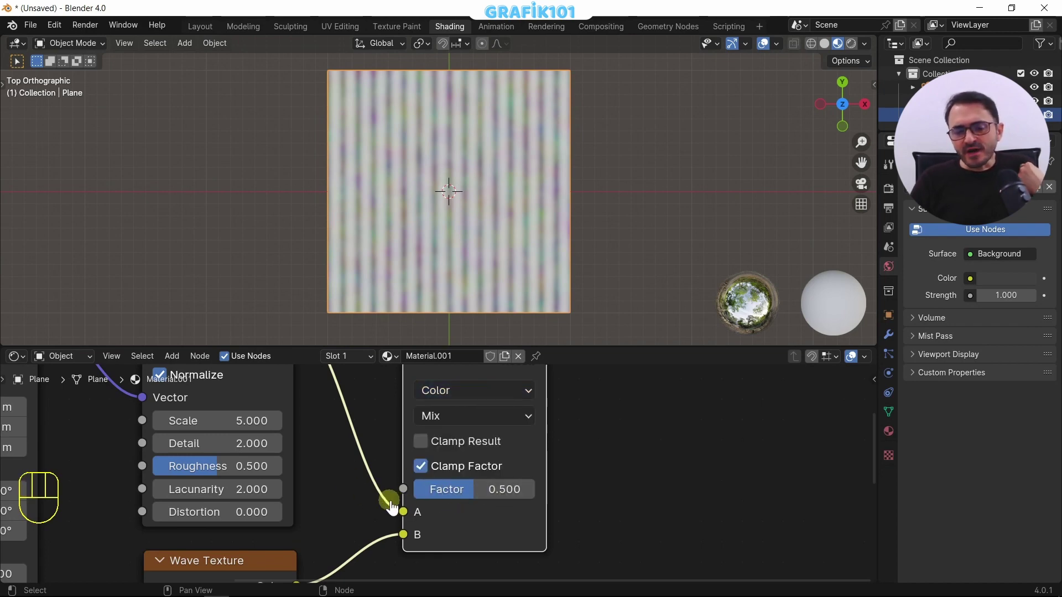
pyautogui.moveTo(353, 473); pyautogui.dragTo(402, 546)
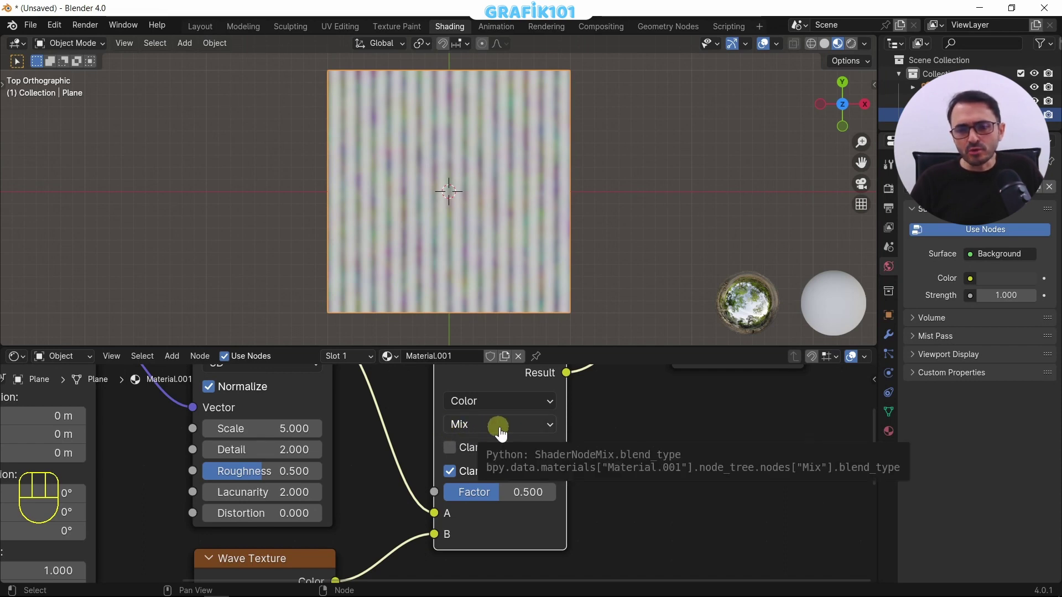
pyautogui.moveTo(505, 435); pyautogui.dragTo(488, 94)
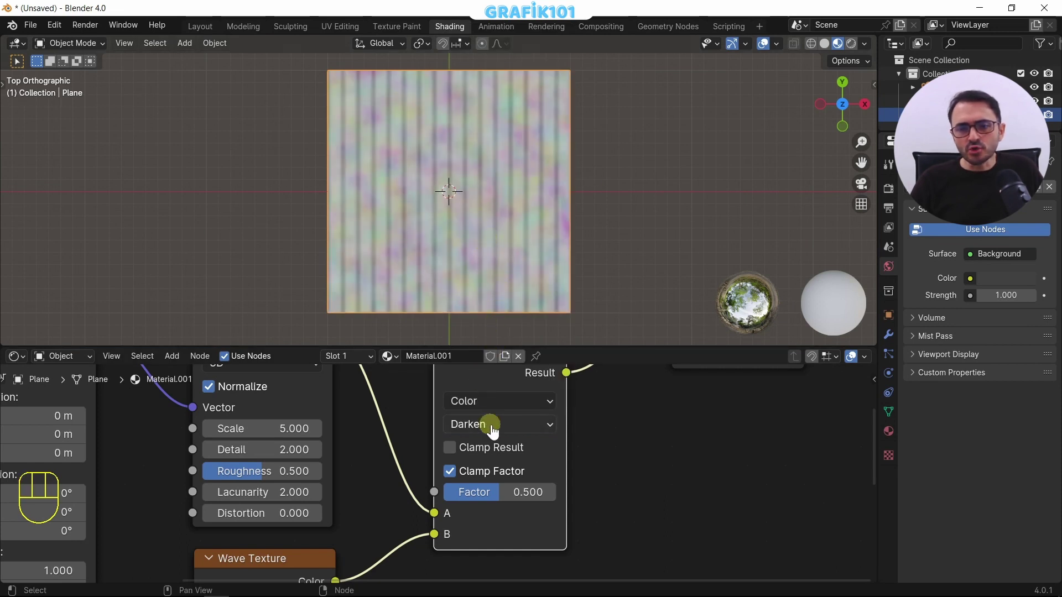
pyautogui.moveTo(494, 433); pyautogui.dragTo(482, 51)
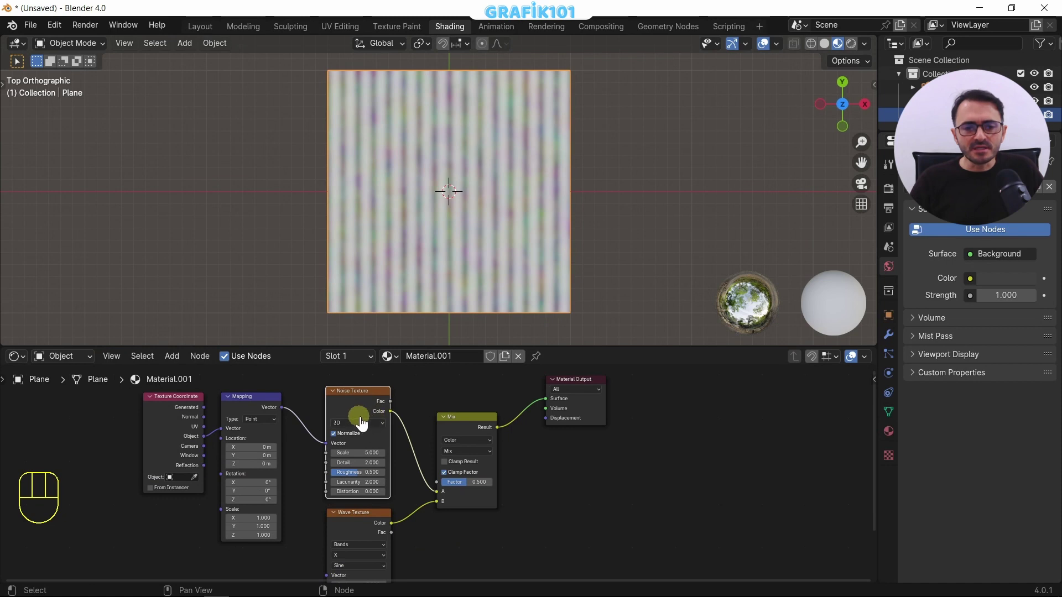
# Step: Add a Color Ramp and drop it onto the Noise-to-Mix A link
pyautogui.moveTo(345, 478); pyautogui.dragTo(222, 503)
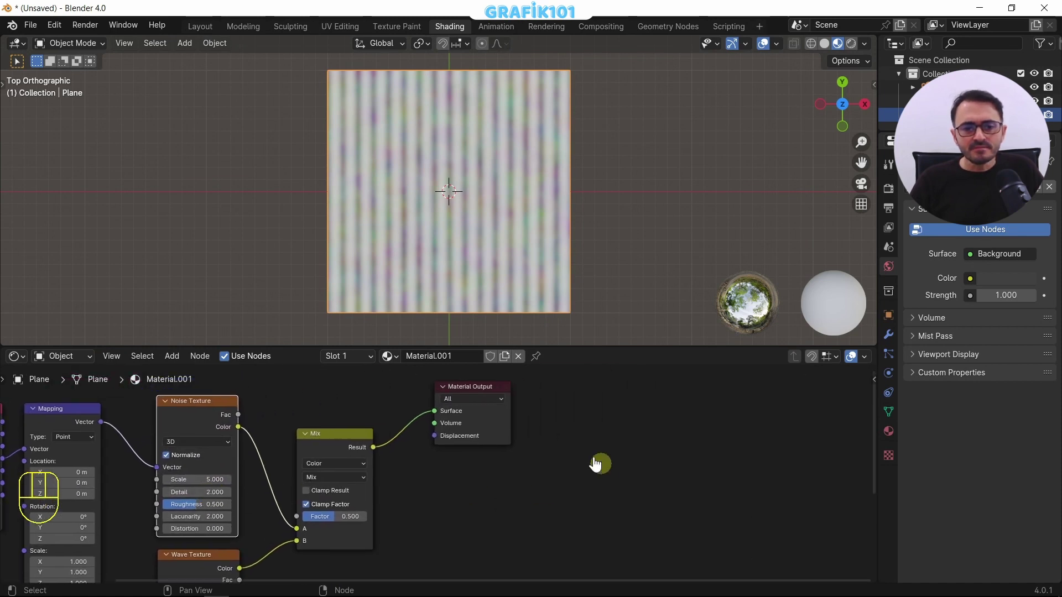
pyautogui.click(344, 549)
pyautogui.moveTo(336, 446); pyautogui.dragTo(553, 452)
pyautogui.middleClick(441, 480)
# Step: Lower the Mix factor to 0 so the grey noise clouds show on the plane
pyautogui.click(417, 457)
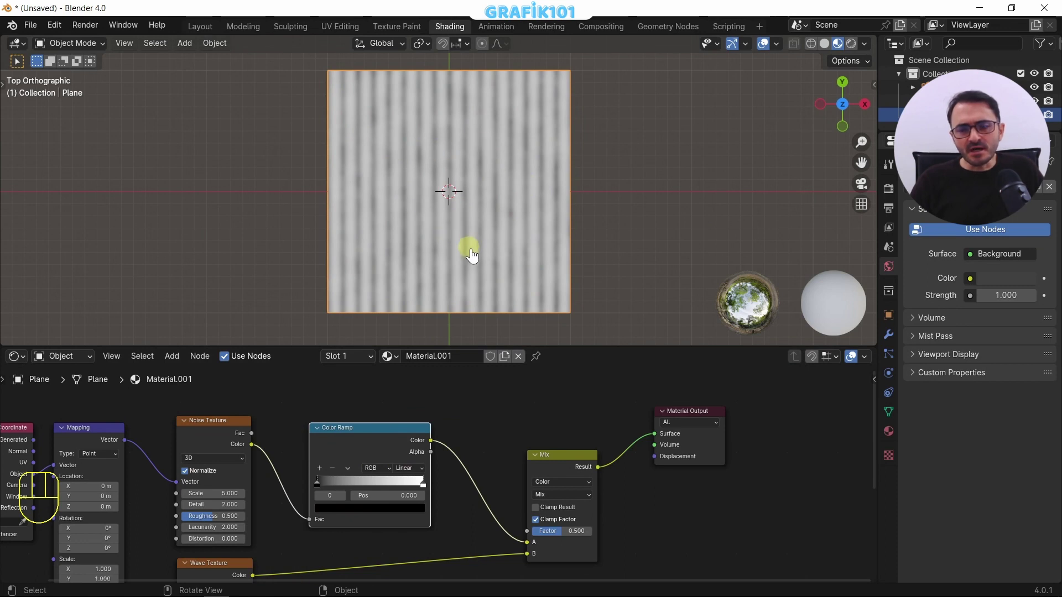
pyautogui.middleClick(565, 522)
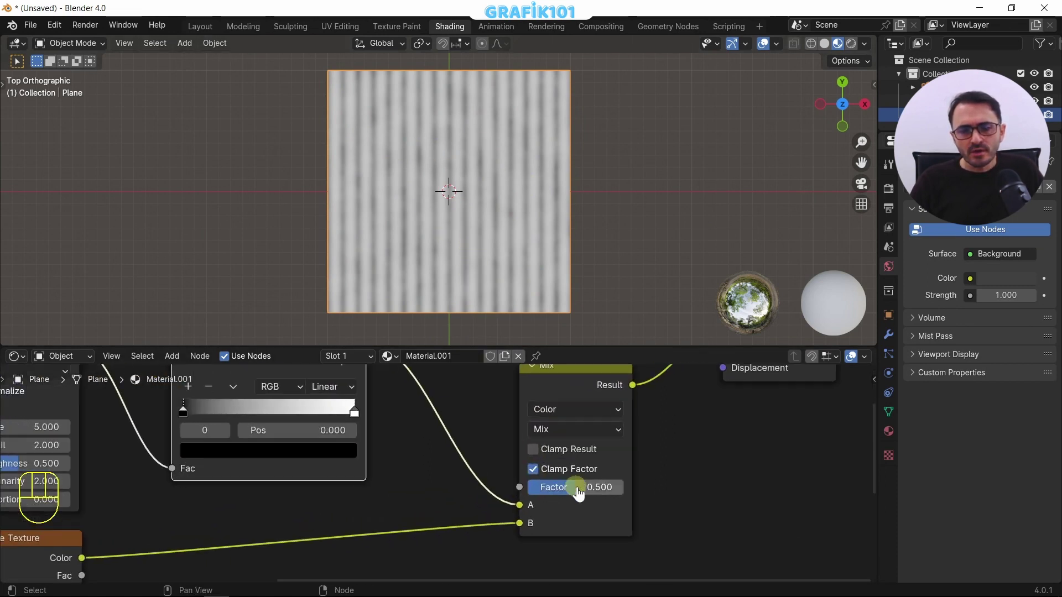
pyautogui.moveTo(548, 496); pyautogui.dragTo(507, 498)
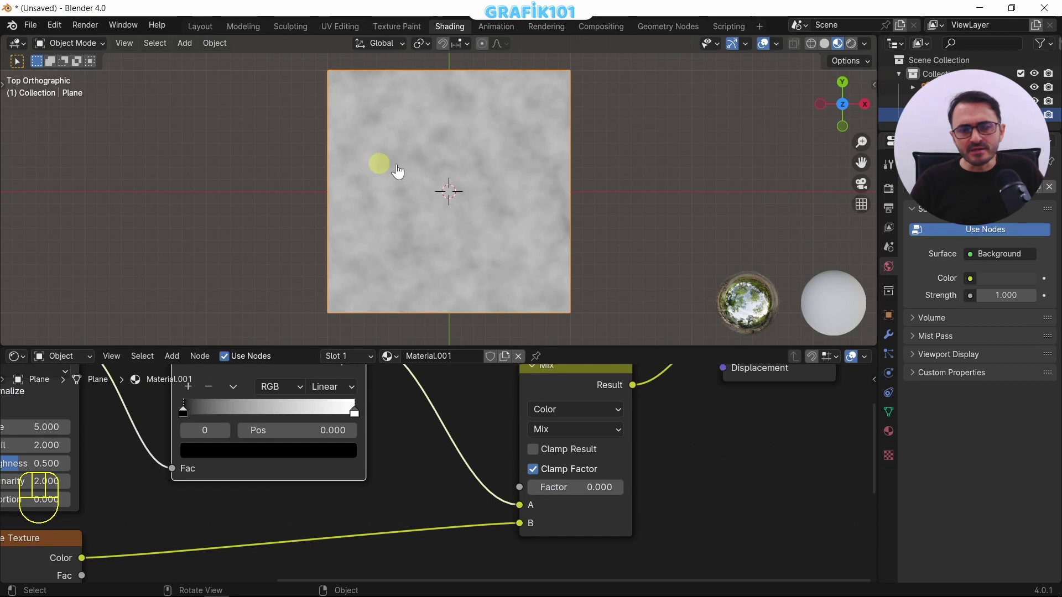
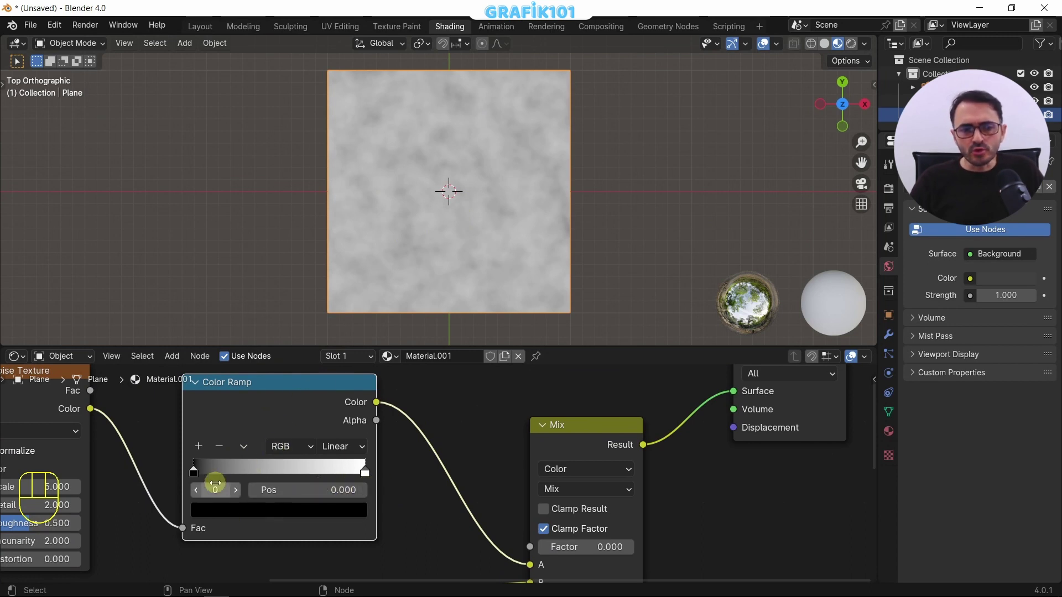
# Step: Recolour the Color Ramp stops to red and yellow for red-yellow blended stripes
pyautogui.click(199, 481)
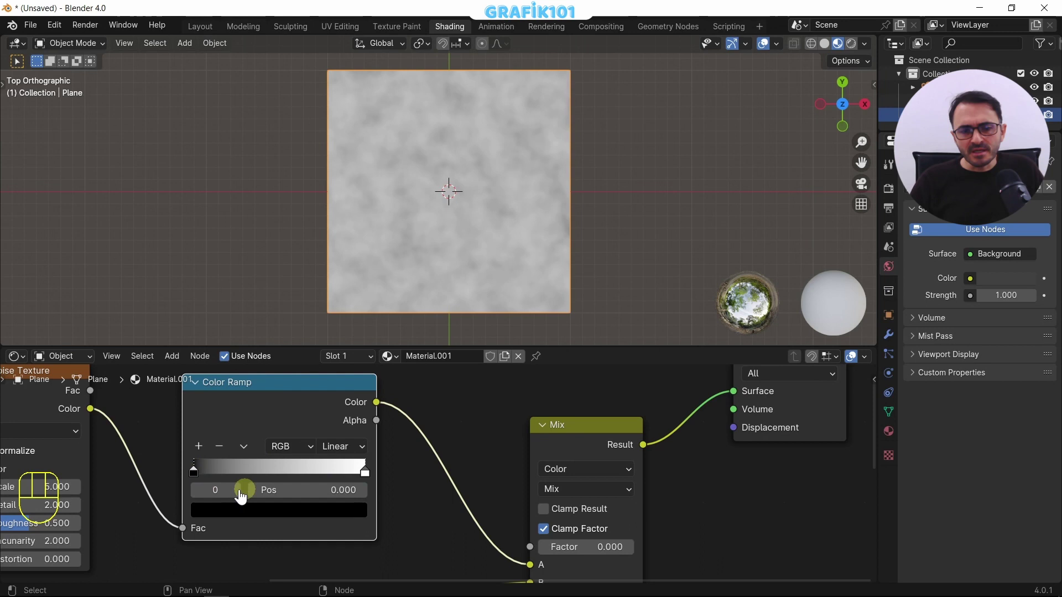
pyautogui.click(371, 480)
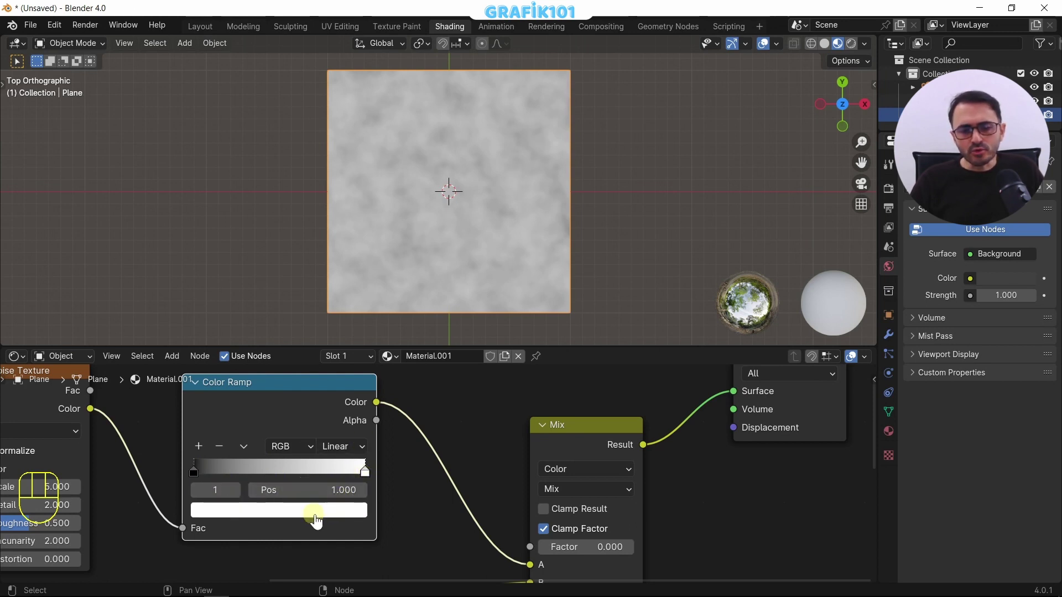
pyautogui.click(318, 519)
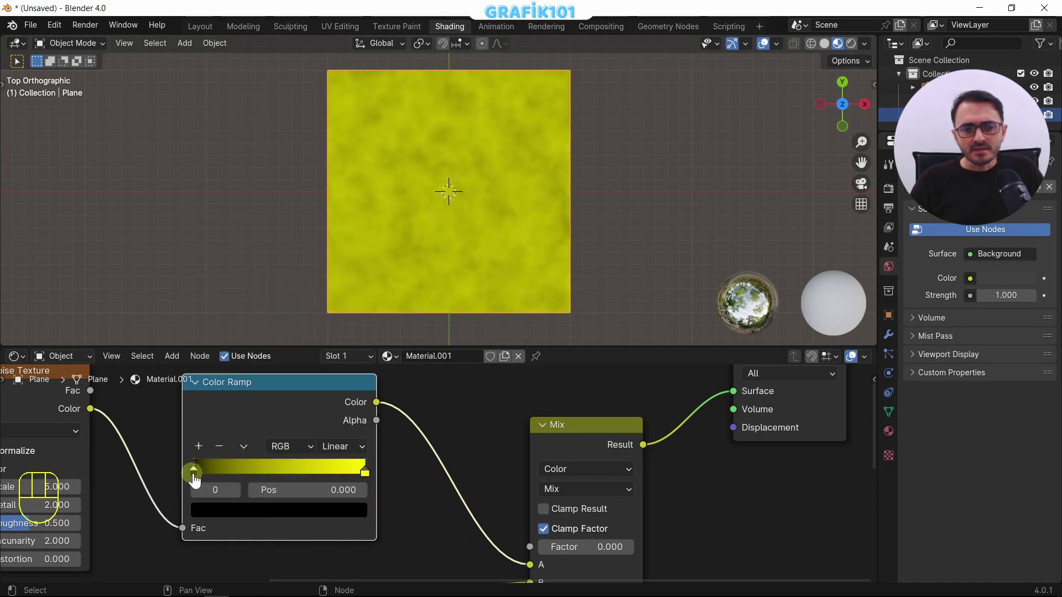
pyautogui.click(251, 515)
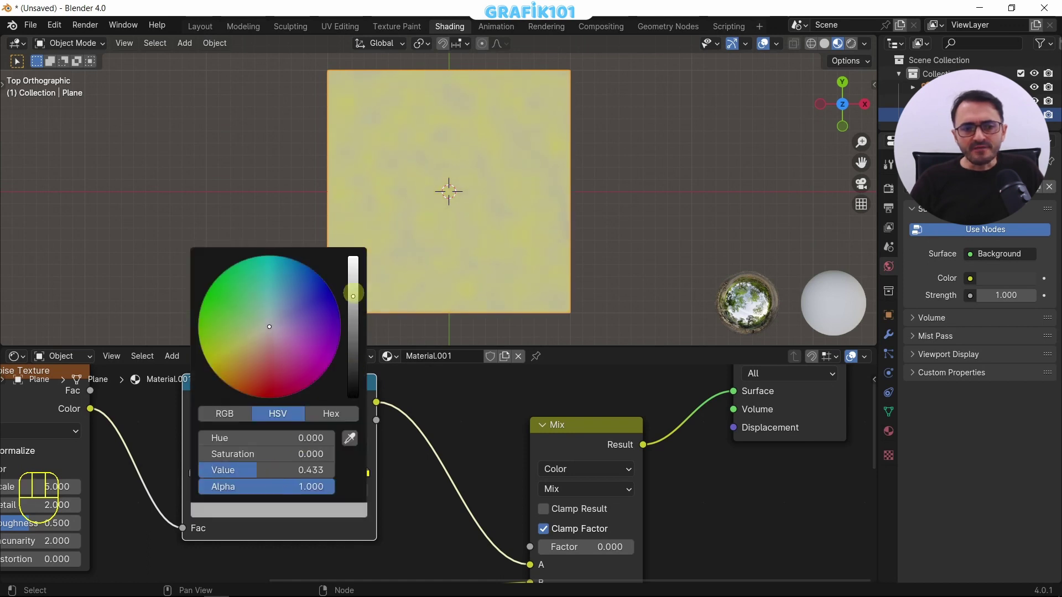
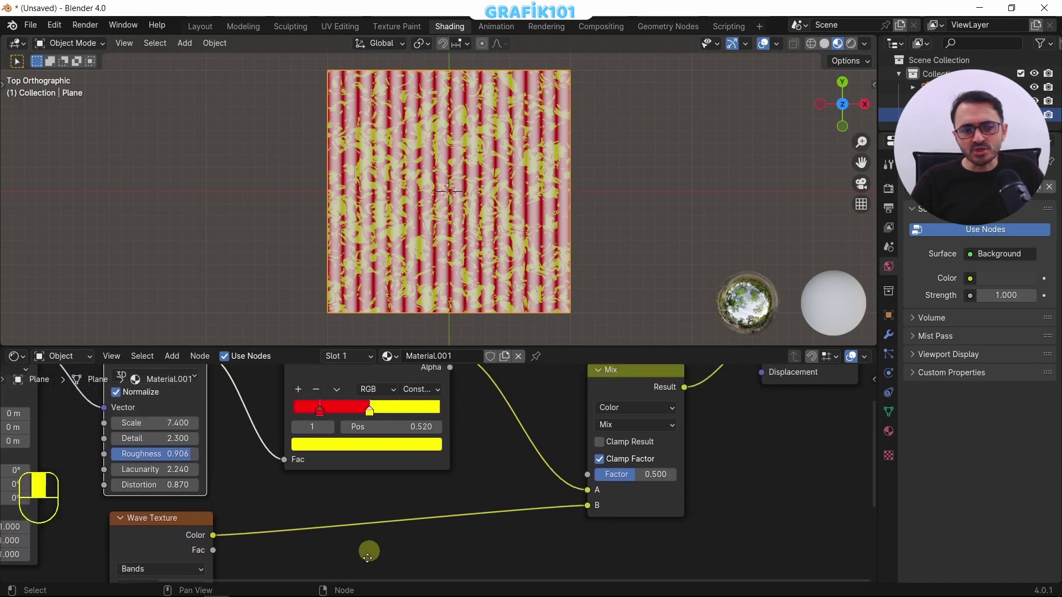
# Step: Select the red-and-yellow Color Ramp ready to duplicate it
pyautogui.middleClick(397, 557)
pyautogui.click(342, 408)
pyautogui.middleClick(378, 445)
# Step: Duplicate the Color Ramp with Shift+D and place the copy below, feeding Mix B
pyautogui.press('shift+d')
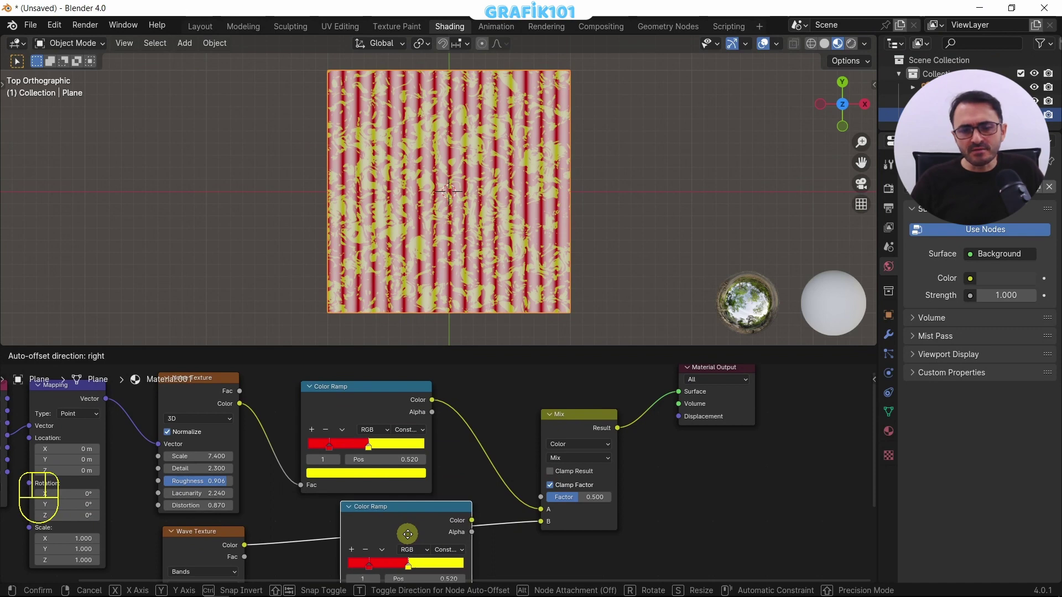
pyautogui.moveTo(576, 504); pyautogui.dragTo(617, 504)
pyautogui.middleClick(427, 484)
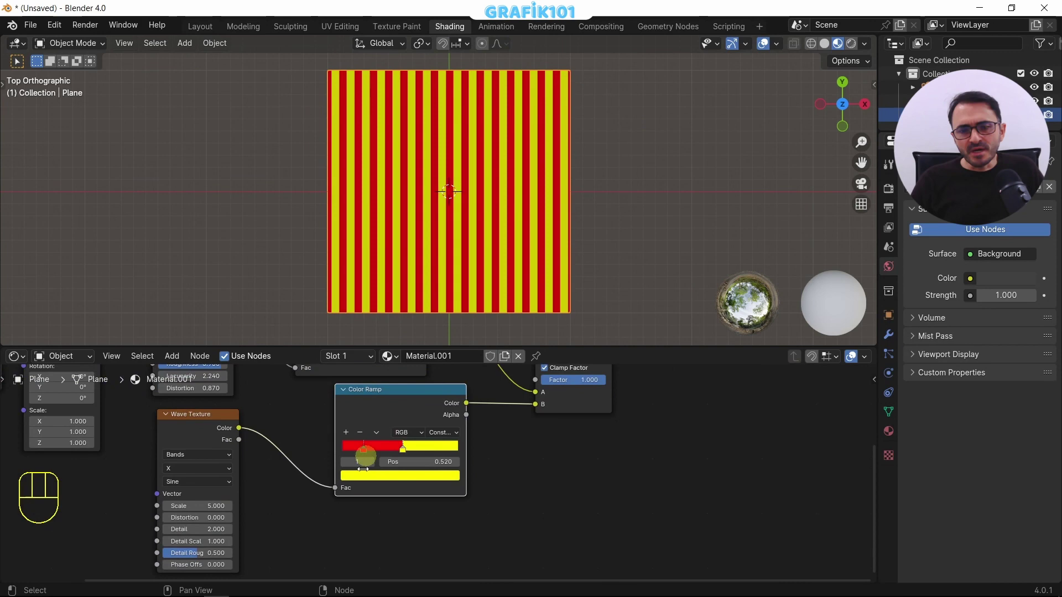
pyautogui.middleClick(429, 476)
pyautogui.moveTo(463, 453); pyautogui.dragTo(454, 534)
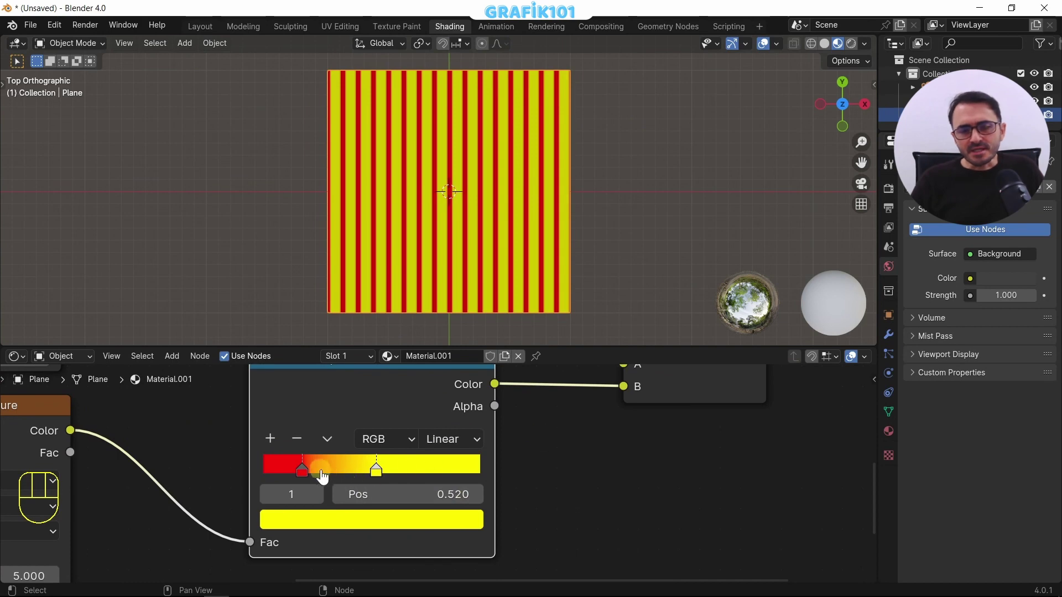
# Step: Slide the copy's red stop toward yellow to 0.375 and bring up its interpolation choices
pyautogui.moveTo(309, 481); pyautogui.dragTo(352, 474)
pyautogui.click(320, 503)
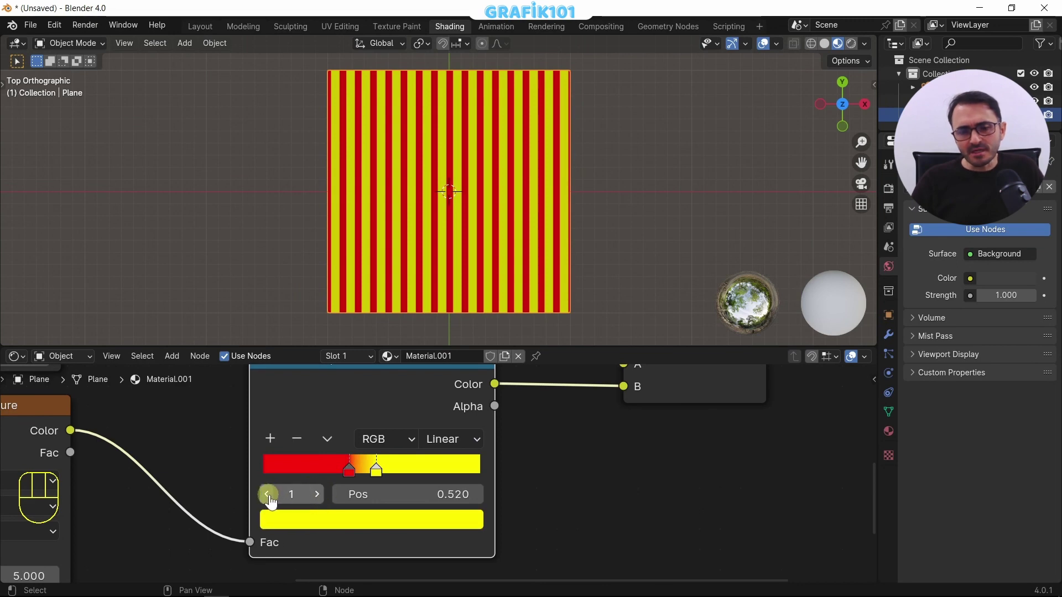
pyautogui.click(275, 502)
# Step: Set the ramp interpolation to Constant for hard red-yellow colour steps
pyautogui.moveTo(467, 450); pyautogui.dragTo(473, 579)
pyautogui.middleClick(203, 521)
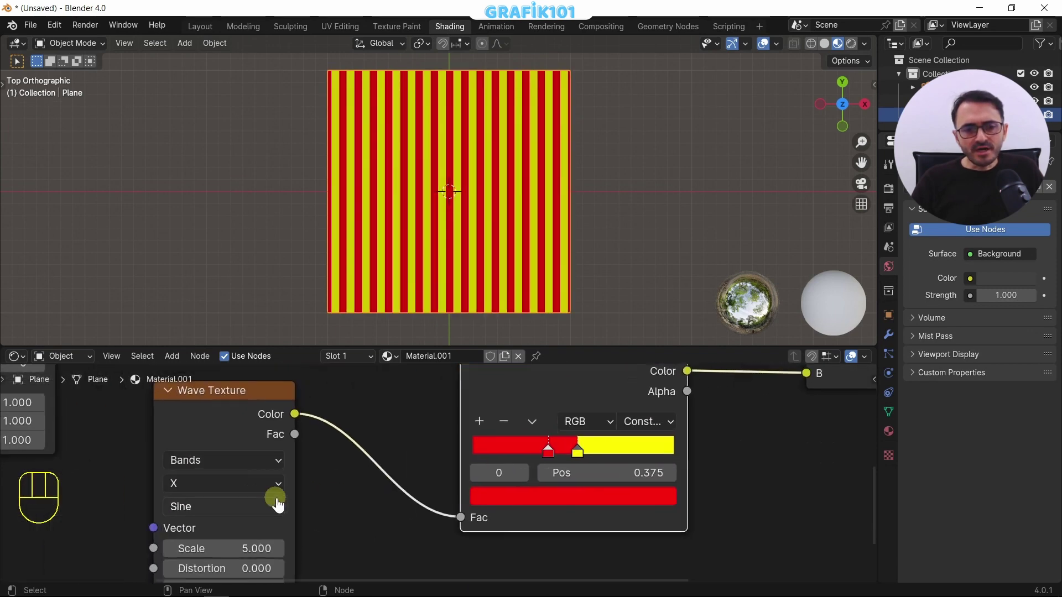
pyautogui.middleClick(301, 517)
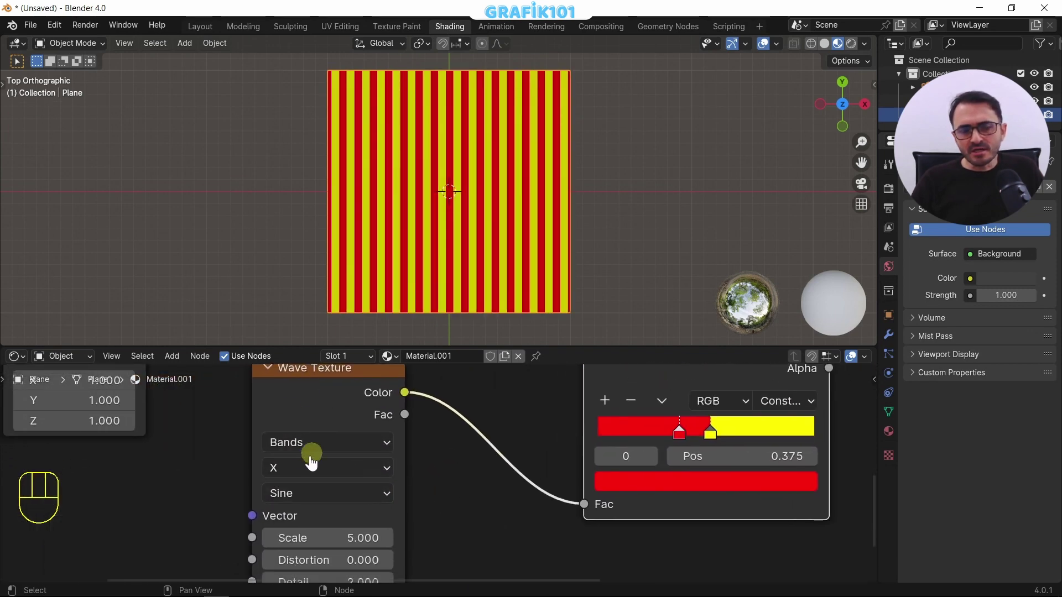
# Step: Try the Wave Texture band directions (horizontal, vertical, Rings), settling on Rings along Z
pyautogui.moveTo(321, 451); pyautogui.dragTo(307, 526)
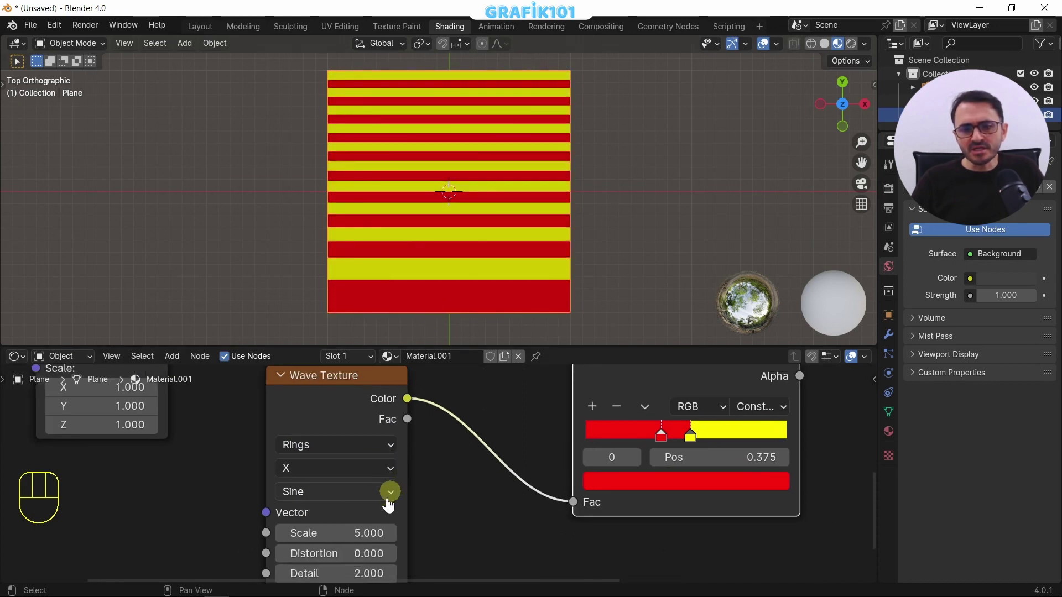
pyautogui.middleClick(379, 513)
pyautogui.moveTo(309, 487); pyautogui.dragTo(300, 528)
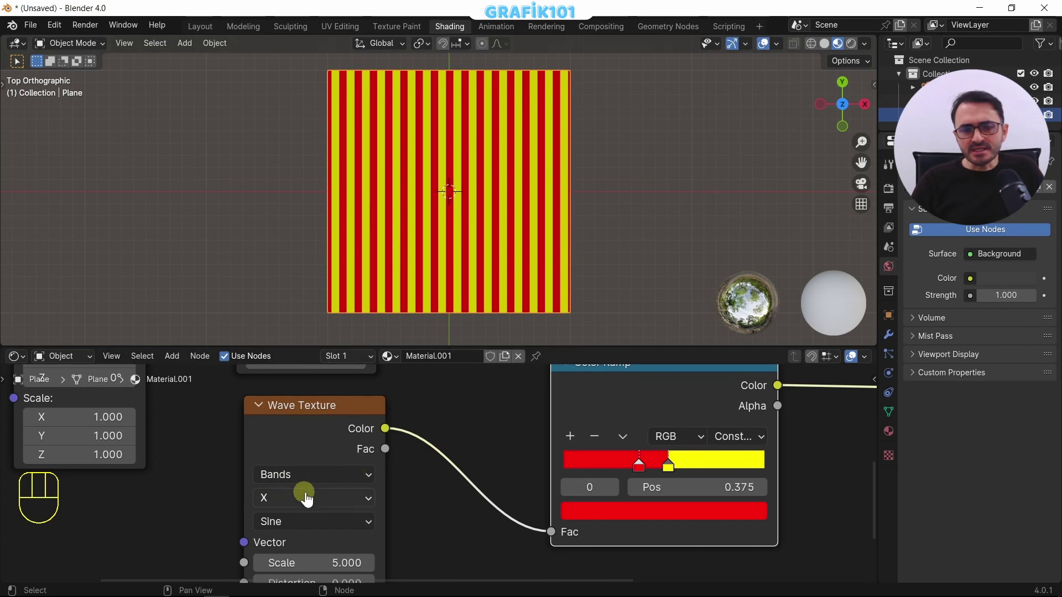
pyautogui.moveTo(291, 506); pyautogui.dragTo(302, 449)
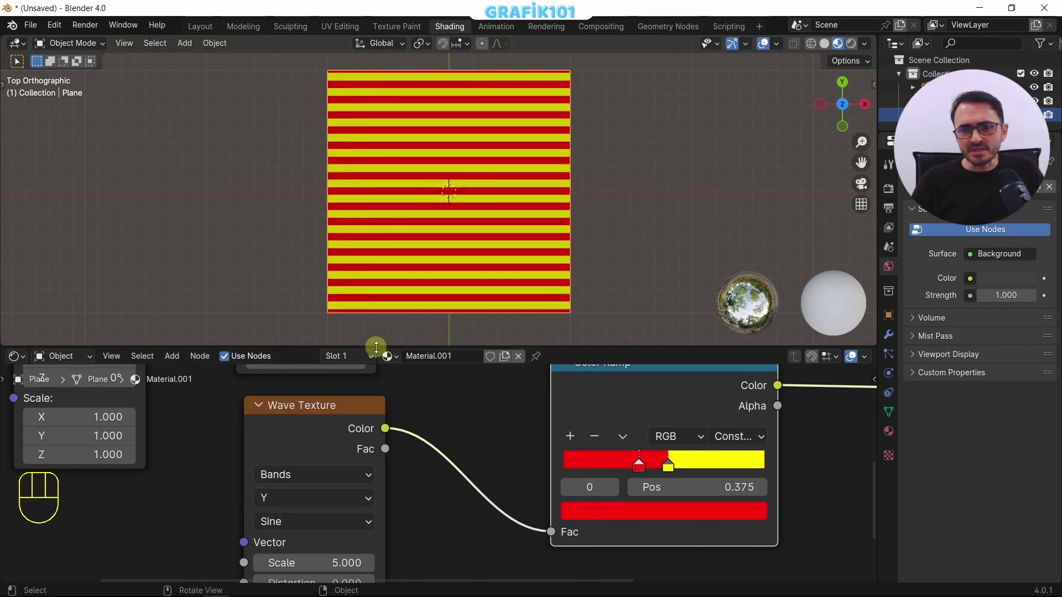
pyautogui.moveTo(313, 507); pyautogui.dragTo(312, 464)
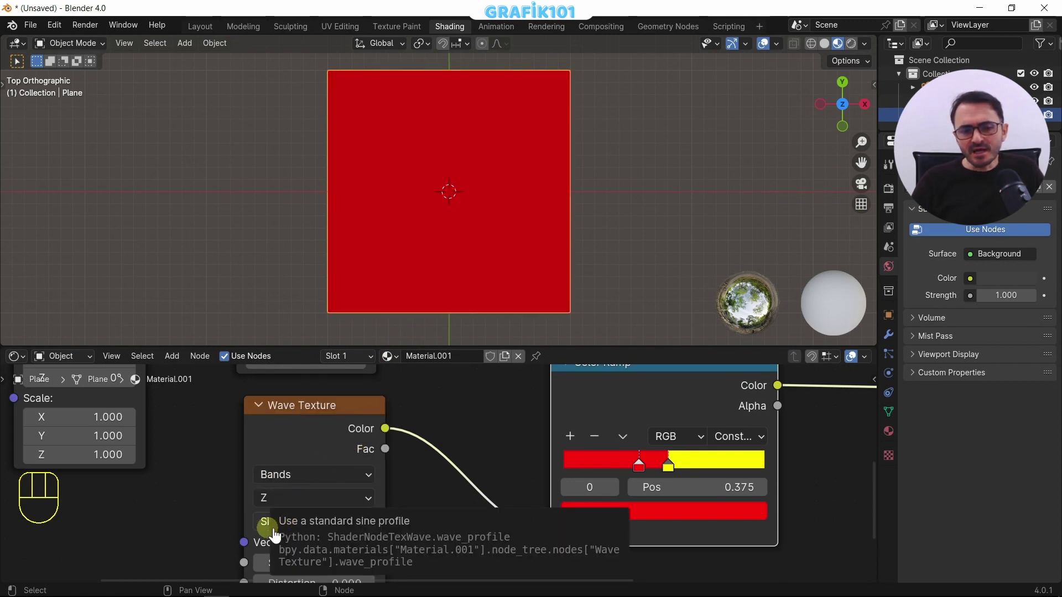
pyautogui.moveTo(290, 531); pyautogui.dragTo(297, 505)
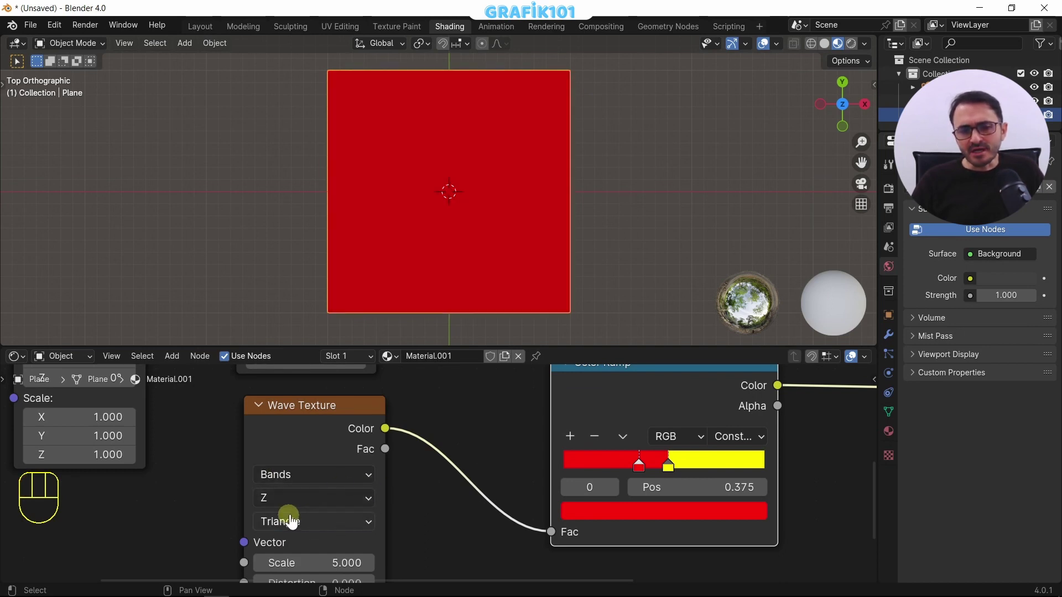
pyautogui.moveTo(300, 504); pyautogui.dragTo(287, 436)
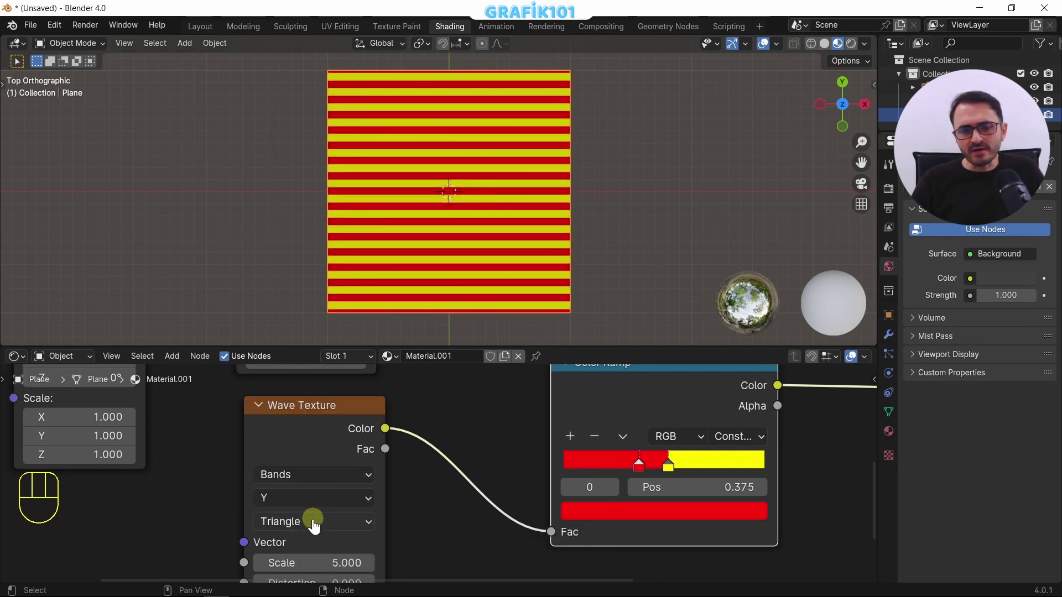
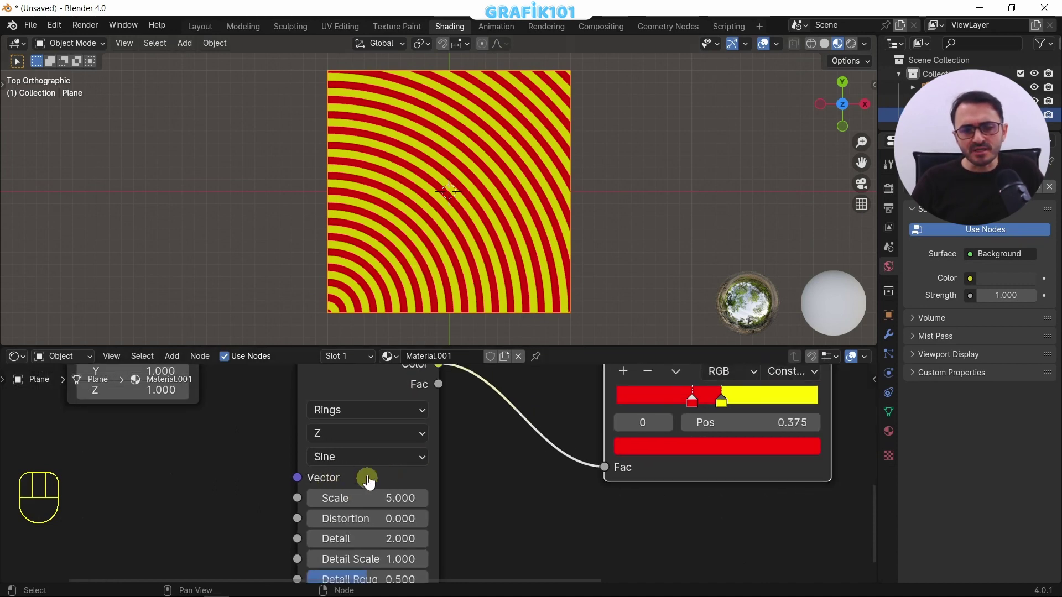
# Step: Try the Saw wave profile, then return to Sine for curved concentric ring stripes
pyautogui.moveTo(359, 484); pyautogui.dragTo(352, 533)
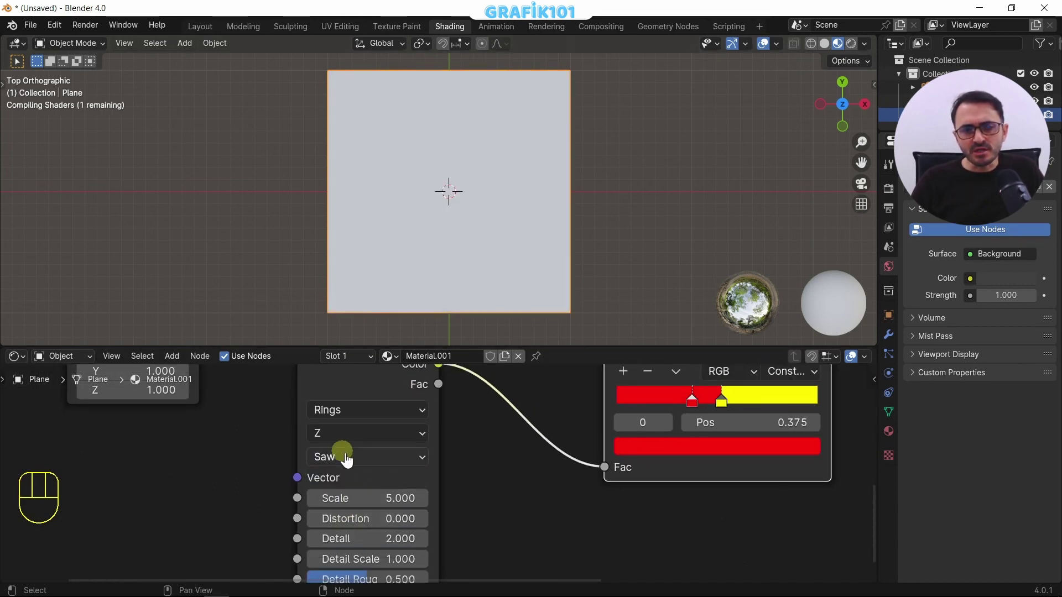
pyautogui.moveTo(355, 462); pyautogui.dragTo(361, 479)
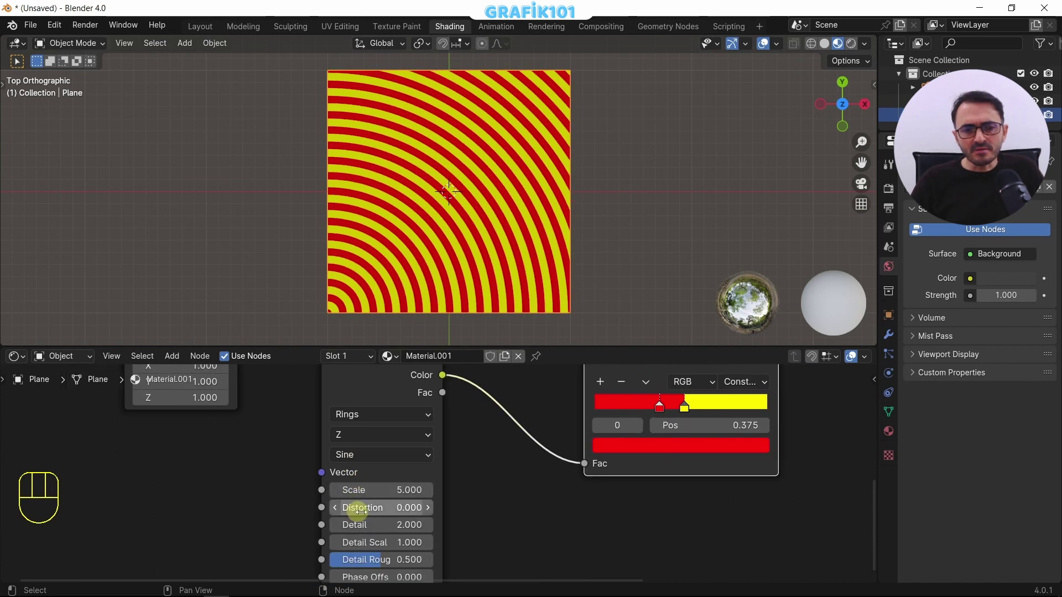
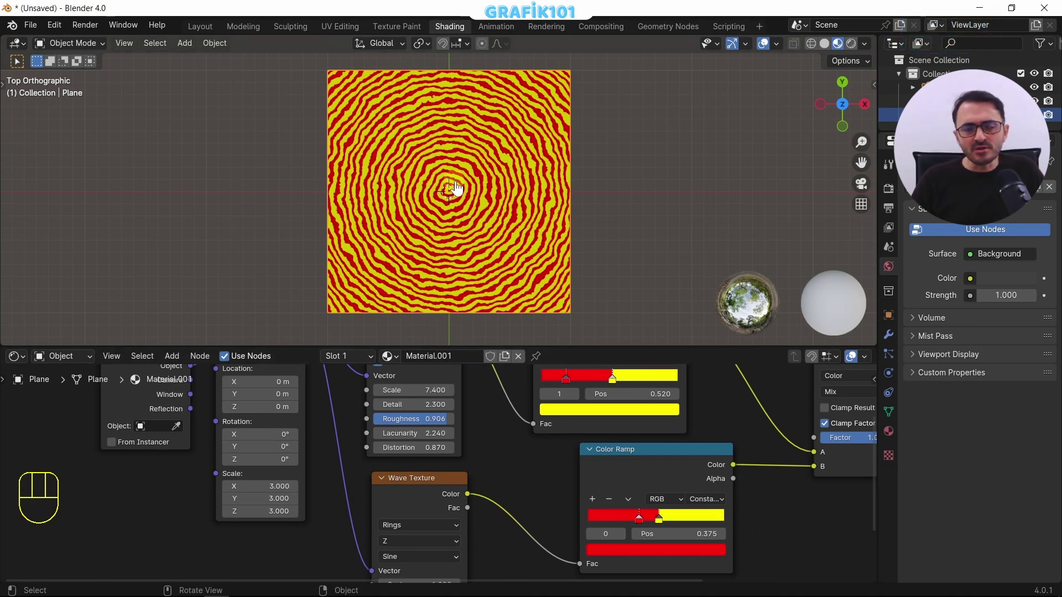
# Step: Recolour the ring Color Ramp stops from red and yellow to blue and orange
pyautogui.click(573, 518)
pyautogui.click(571, 514)
pyautogui.click(565, 561)
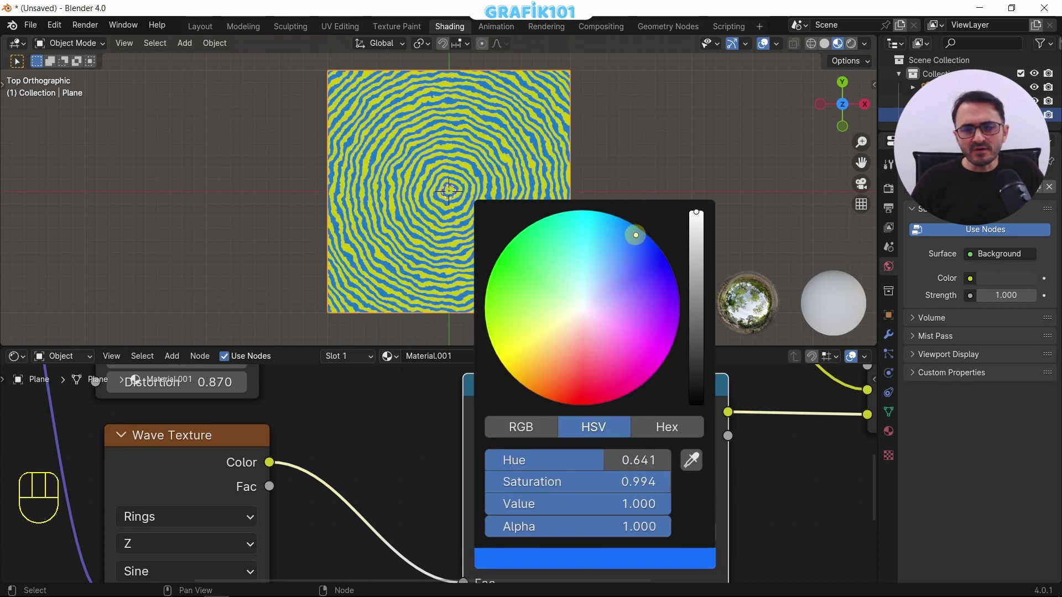
pyautogui.click(612, 567)
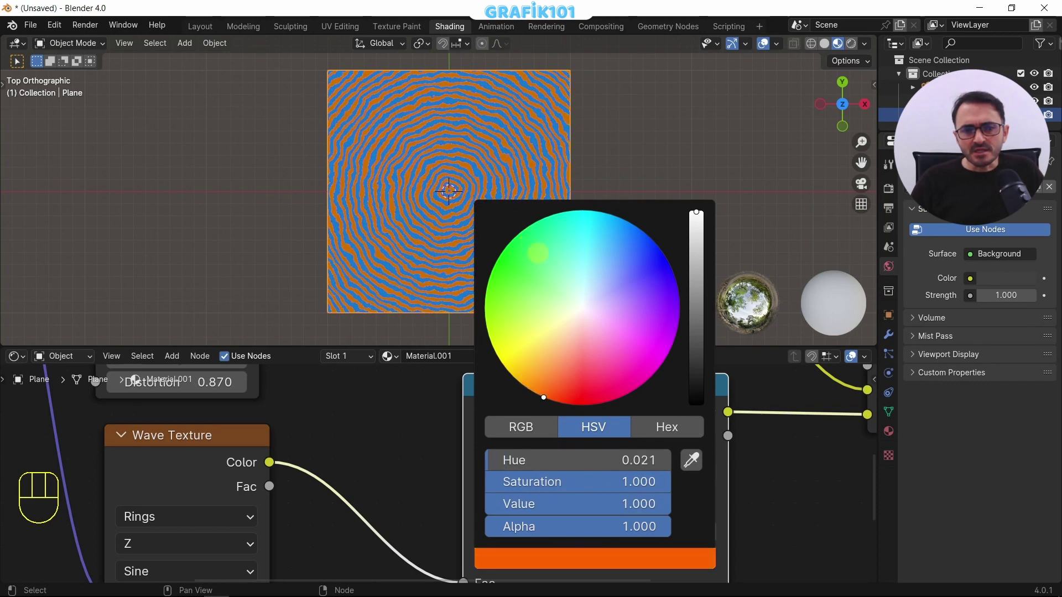
# Step: Bring the Mix node settings into view to adjust the blend amount
pyautogui.middleClick(808, 489)
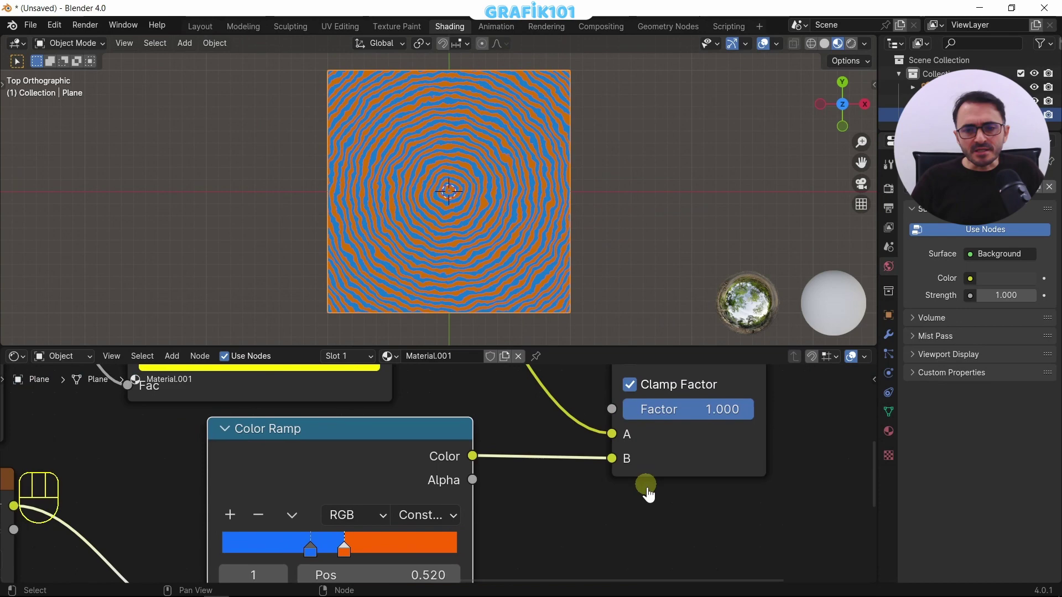
pyautogui.middleClick(730, 491)
pyautogui.middleClick(716, 515)
# Step: Set the Mix factor to 1, try the Color blend mode and strongly increase the wave Distortion
pyautogui.moveTo(677, 482); pyautogui.dragTo(603, 491)
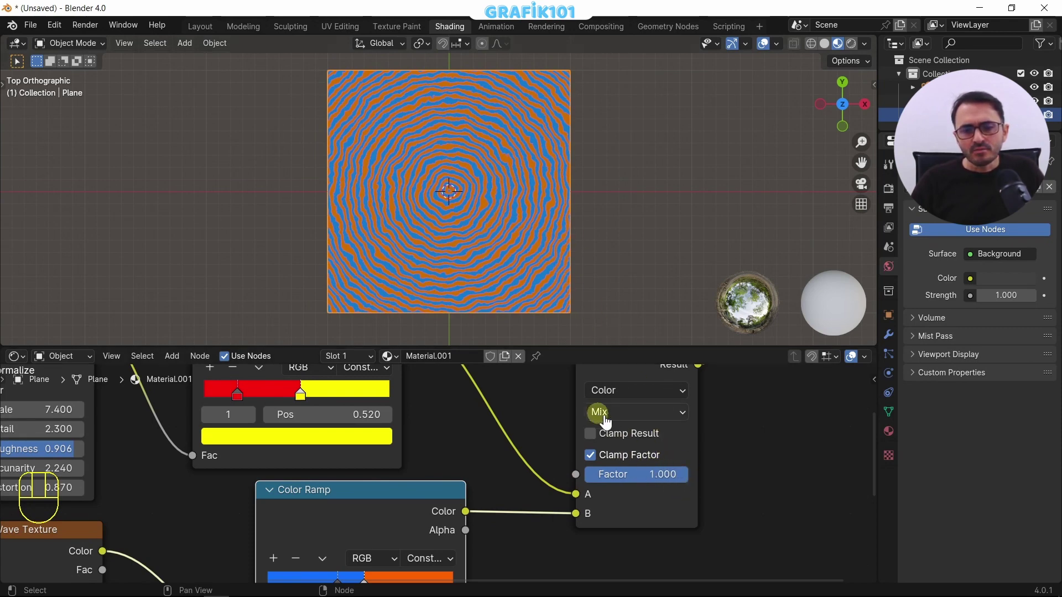
pyautogui.moveTo(617, 420); pyautogui.dragTo(627, 389)
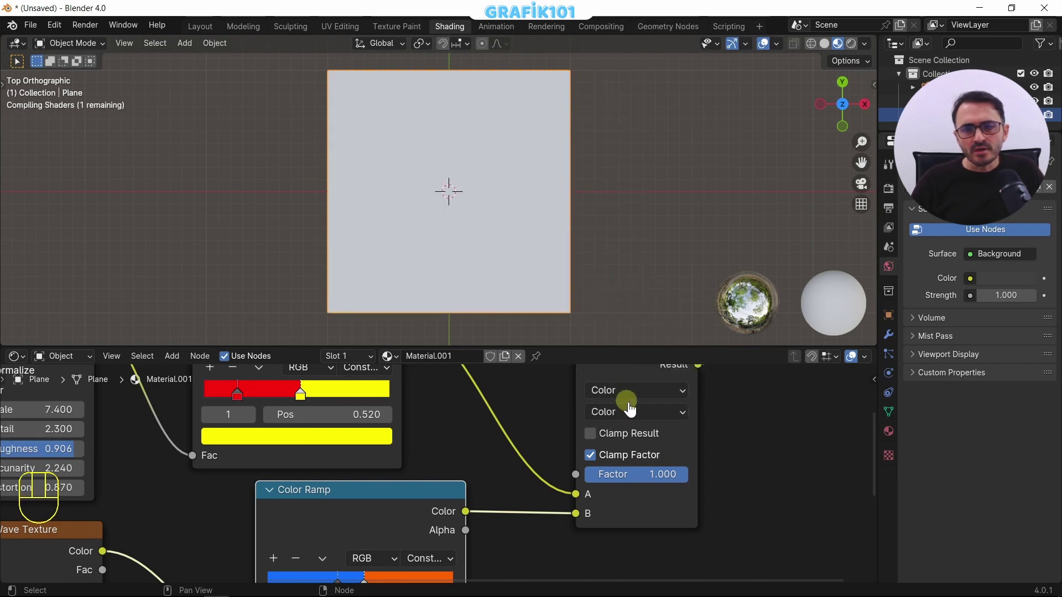
pyautogui.moveTo(683, 482); pyautogui.dragTo(506, 233)
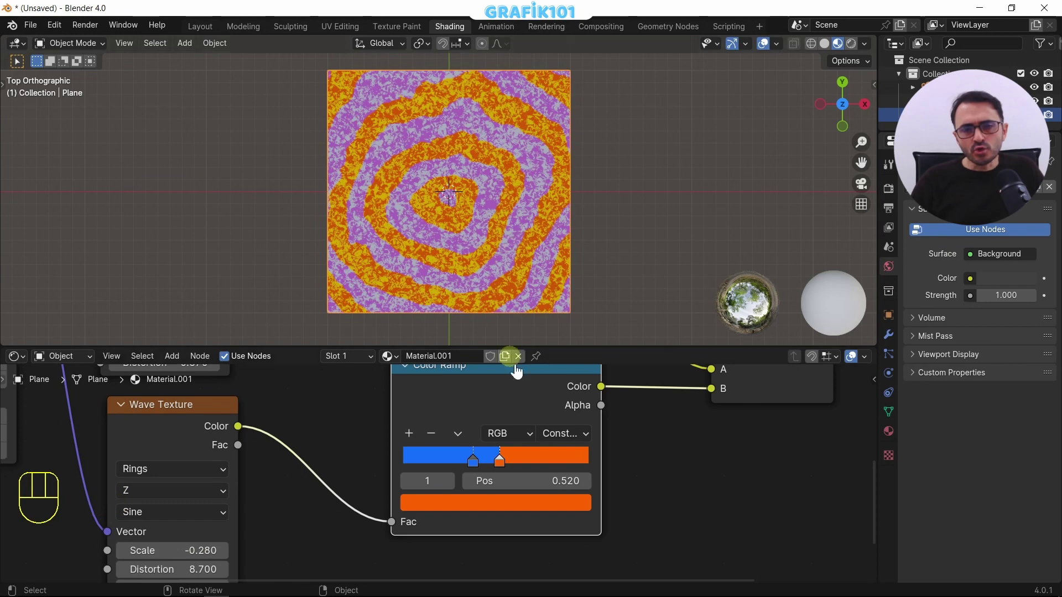
# Step: Switch the blending to Multiply for orange-red and green wobbly rings, comparing factor 0 and full
pyautogui.middleClick(499, 461)
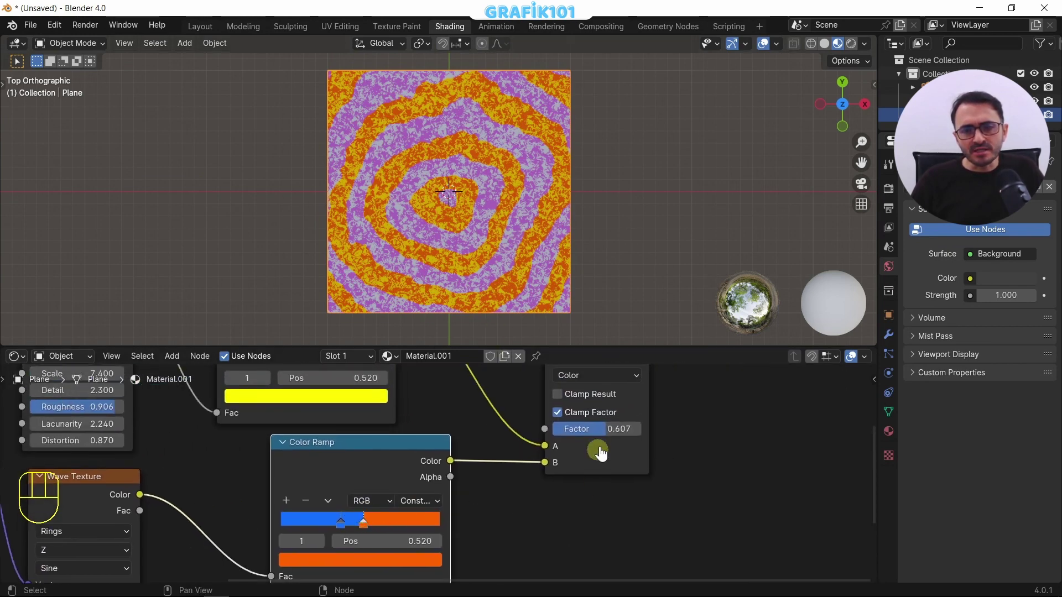
pyautogui.moveTo(609, 439); pyautogui.dragTo(608, 436)
pyautogui.moveTo(594, 386); pyautogui.dragTo(590, 84)
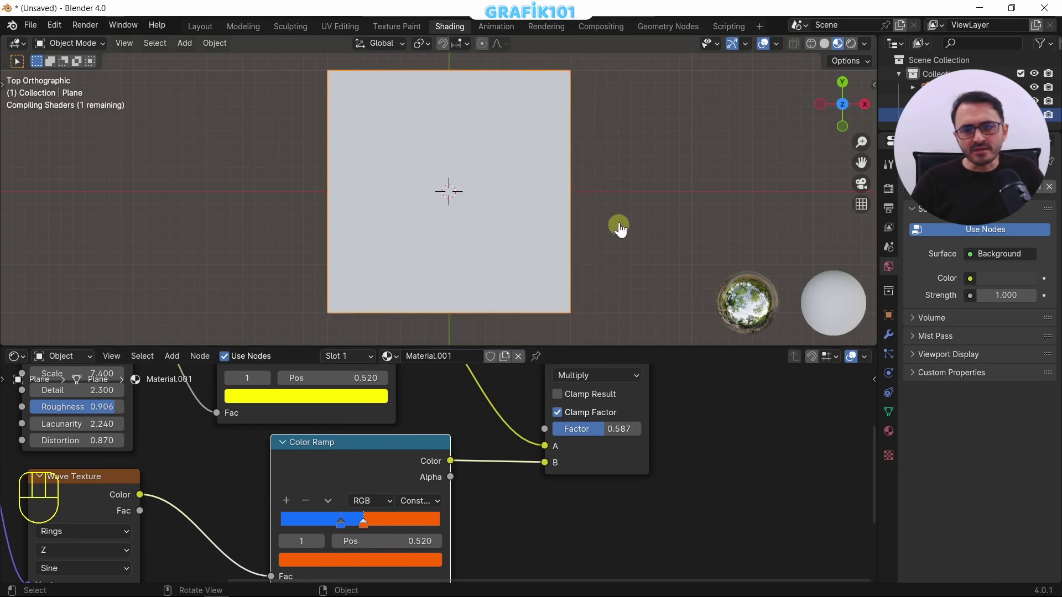
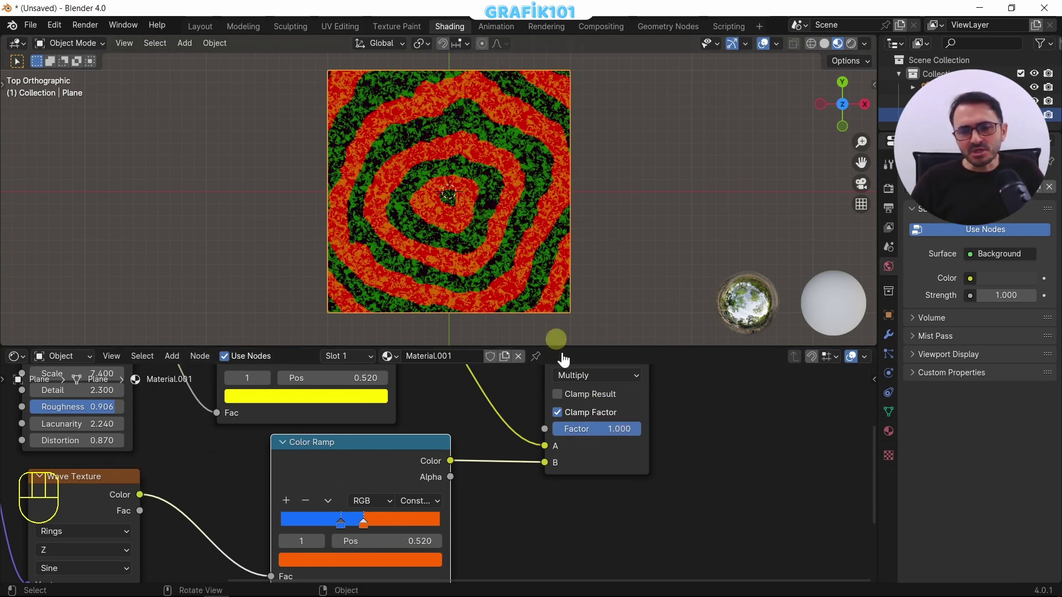
pyautogui.click(628, 433)
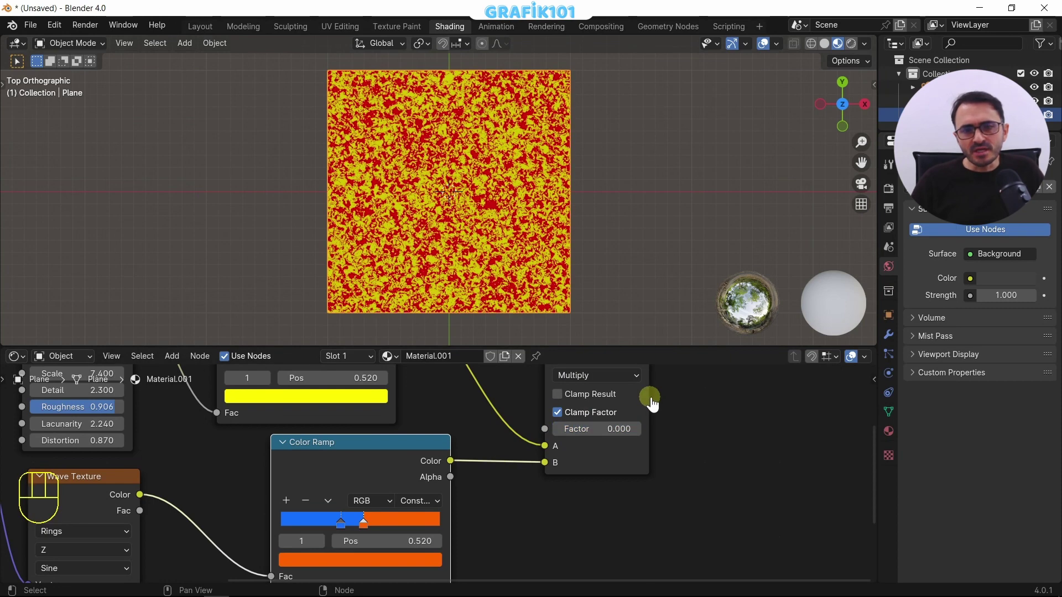
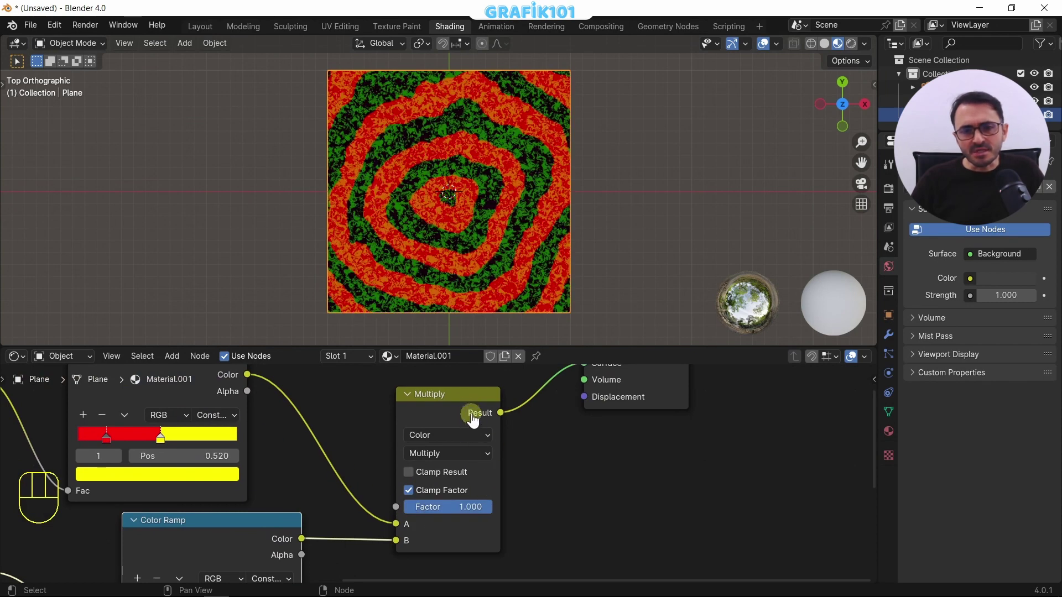
pyautogui.middleClick(325, 483)
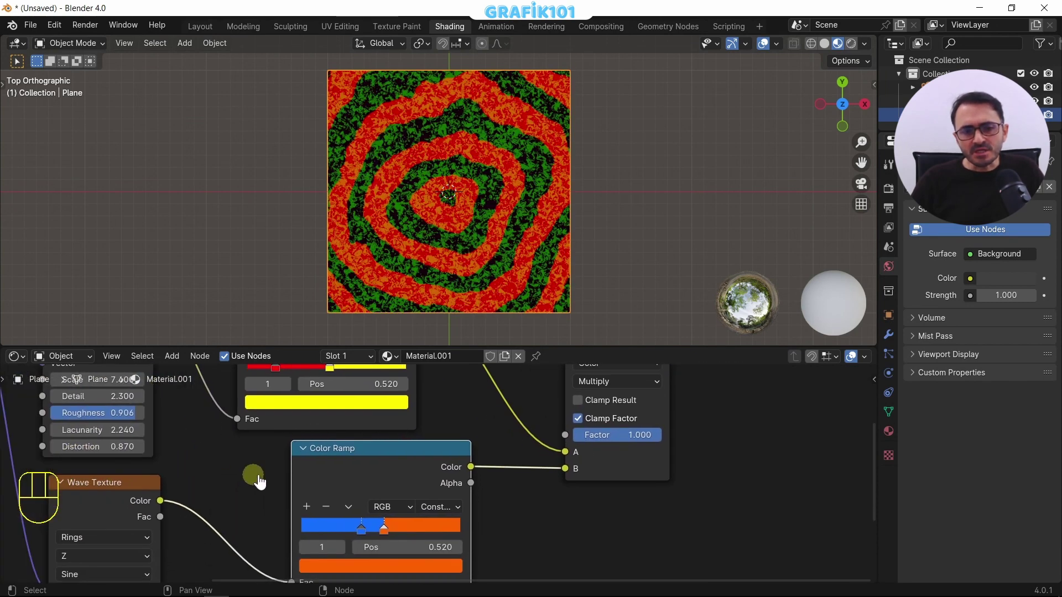